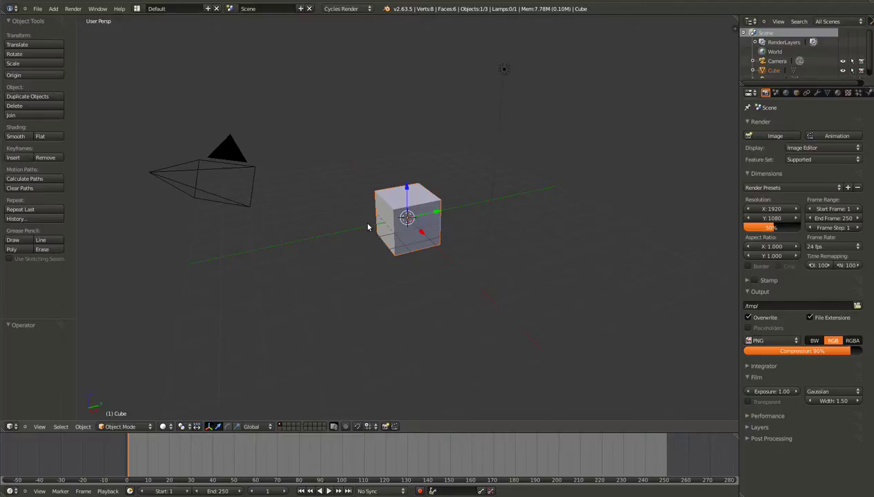
Step: Delete the default cube, add a test torus from the Add menu, then delete the torus as well
key(Delete)
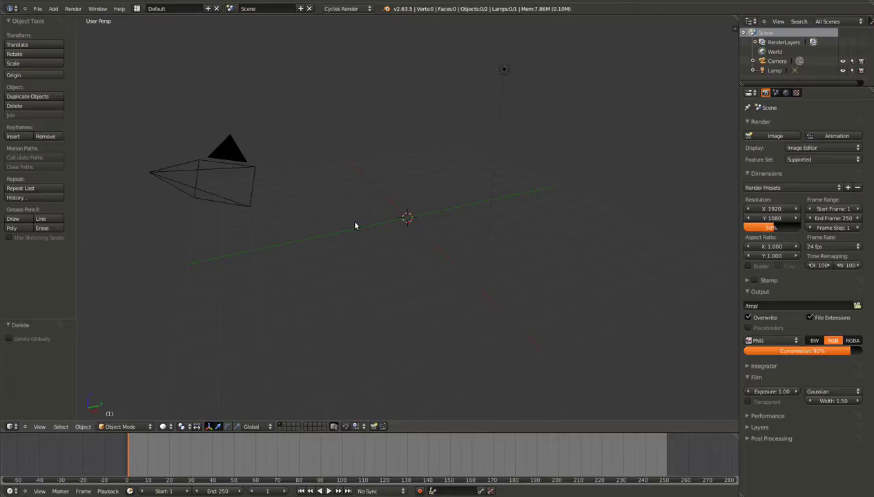
key(shift+a)
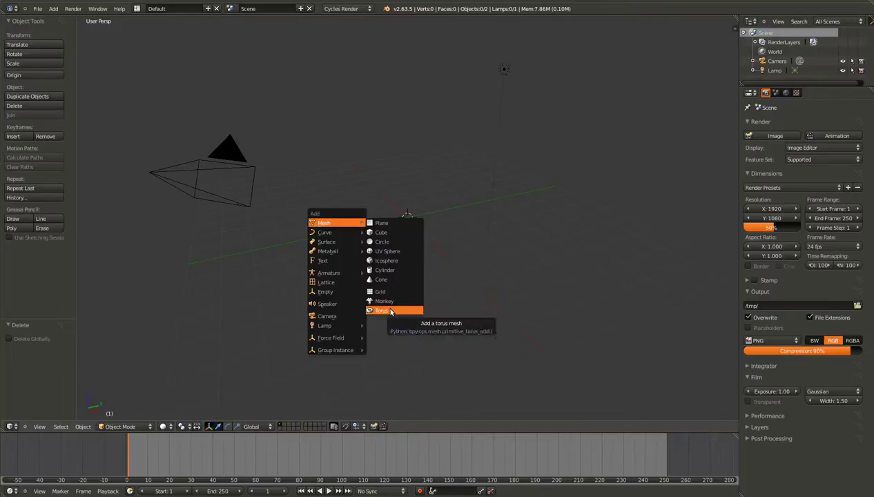
scroll(up, 3)
middle_click(392, 299)
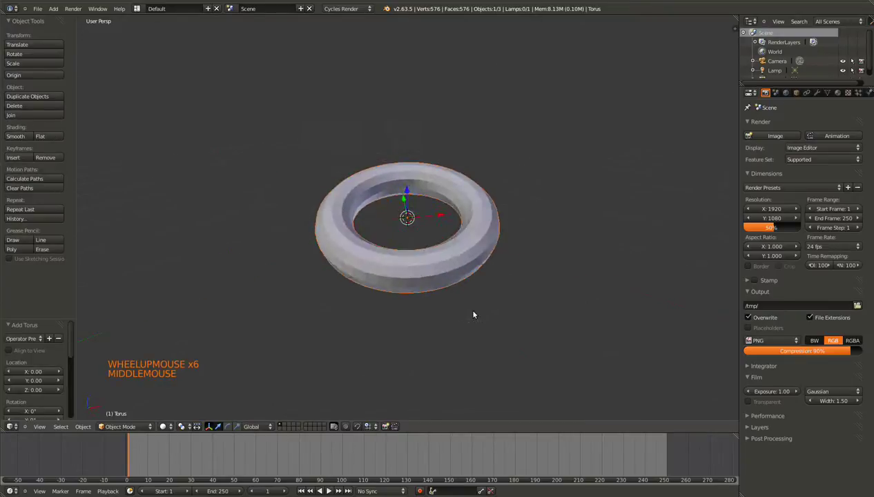
key(Delete)
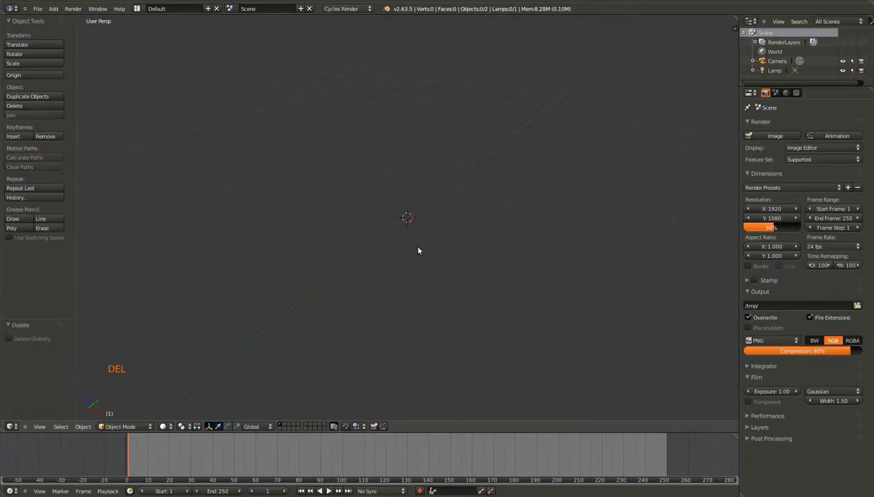
Step: Add a Bezier curve, enter Edit Mode and select one of its end points
key(shift+a)
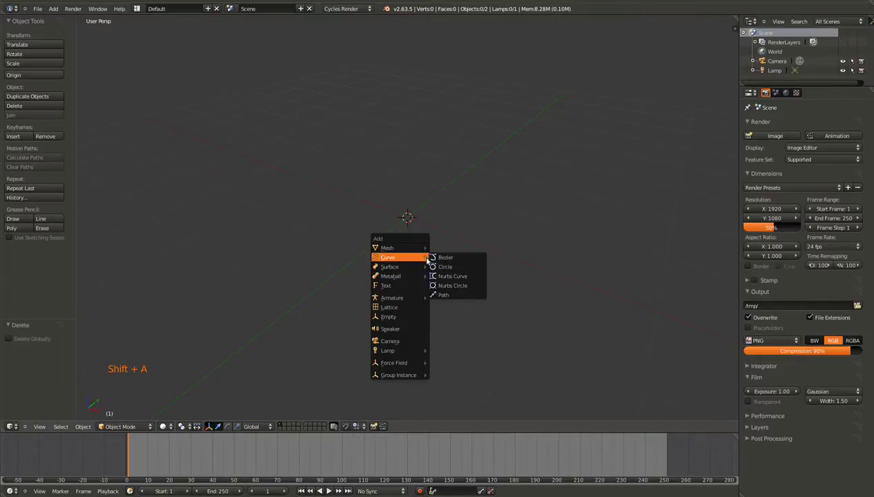
middle_click(455, 265)
key(Tab)
right_click(459, 260)
Step: From a front-ish view, extend the curve by placing two additional points at its end
key(KP_1)
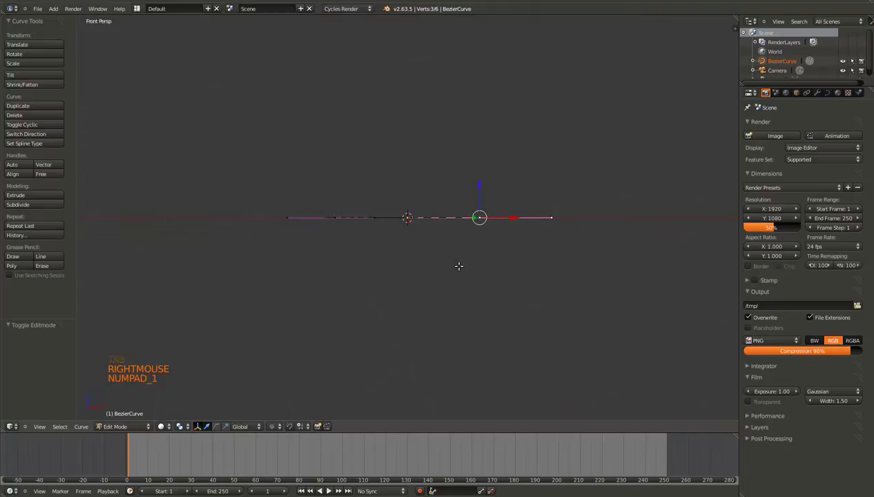
key(KP_2)
key(KP_2)
key(KP_2)
key(KP_2)
key(KP_2)
key(KP_2)
key(r)
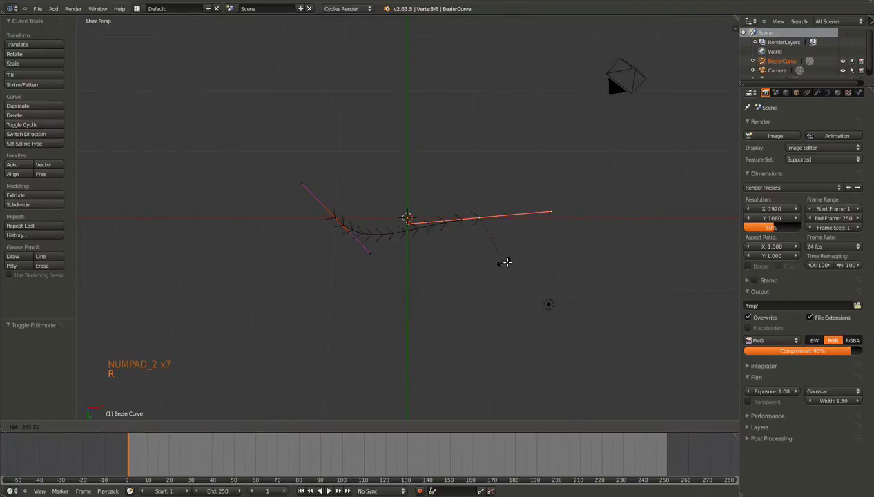
click(618, 182)
key(g)
key(g)
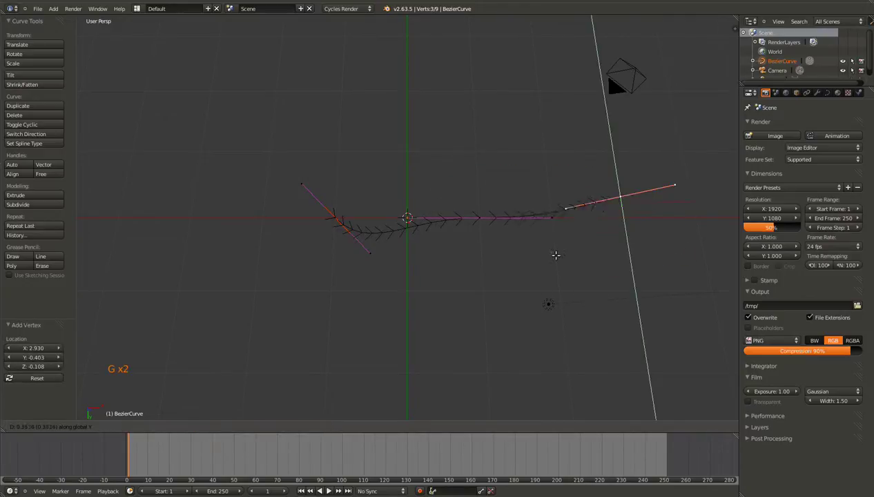
click(555, 232)
Step: Select all the curve's points, delete them and leave Edit Mode with the curve empty
scroll(down, 3)
middle_click(478, 266)
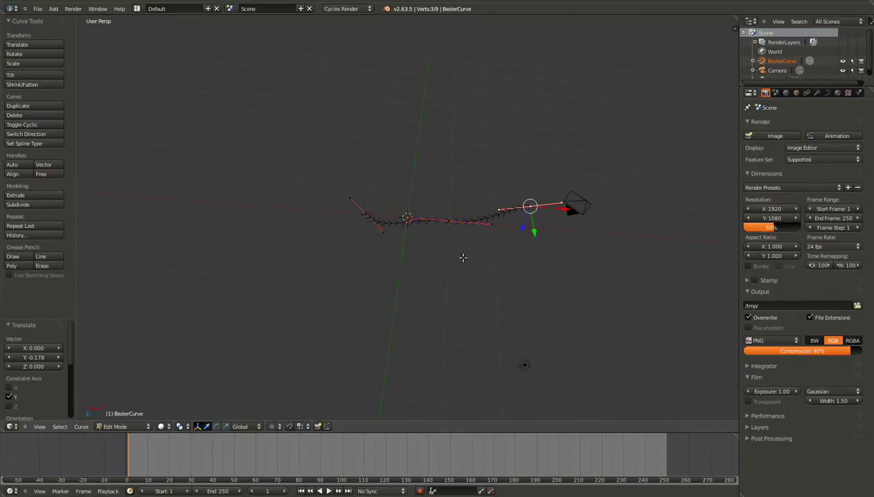
key(ctrl+l)
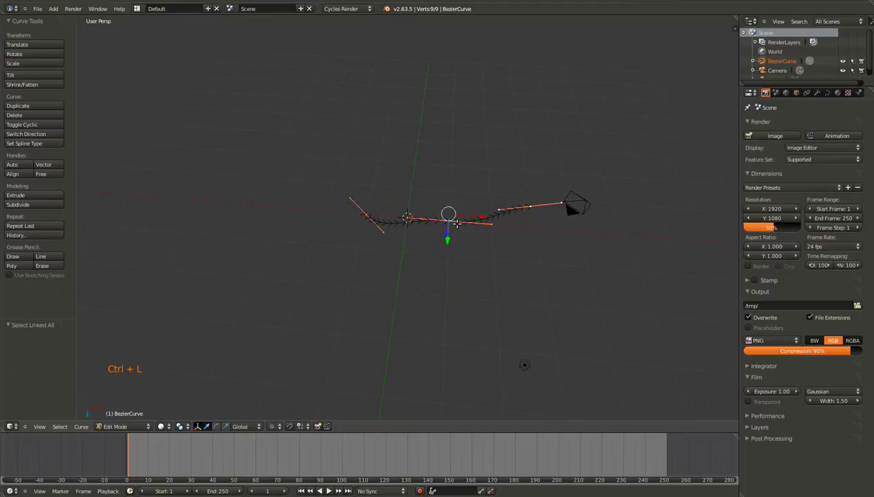
scroll(up, 3)
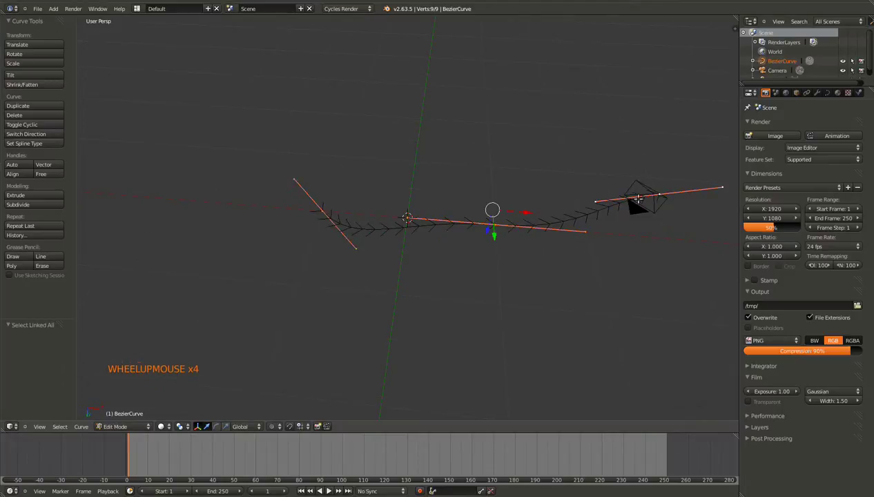
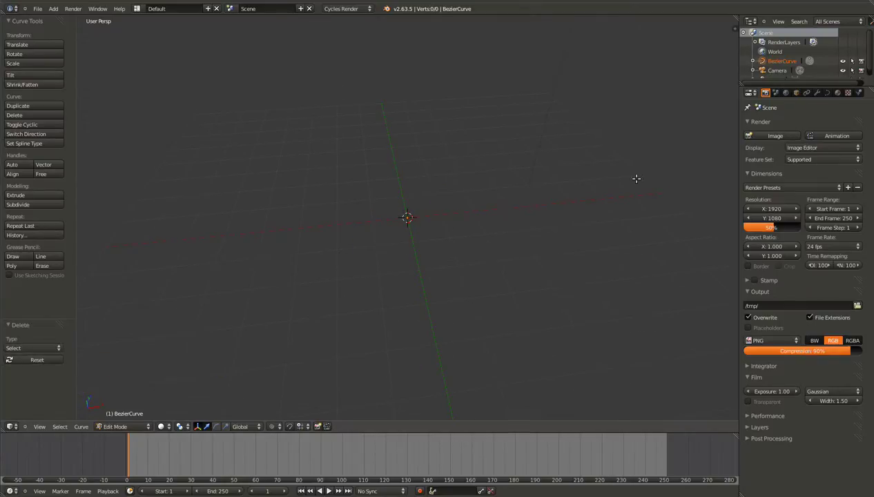
key(Tab)
Step: Delete BezierCurve via the Outliner, add a 32-vertex circle mesh and select one vertex in Edit Mode
right_click(779, 60)
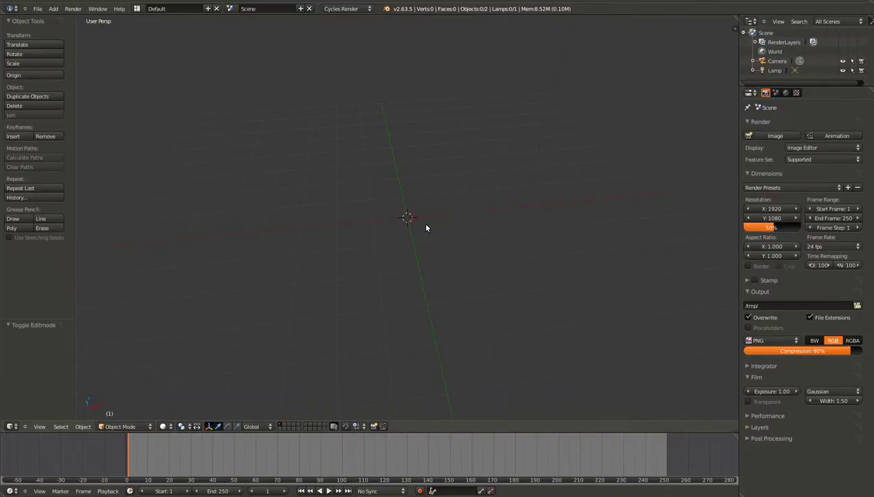
key(shift+a)
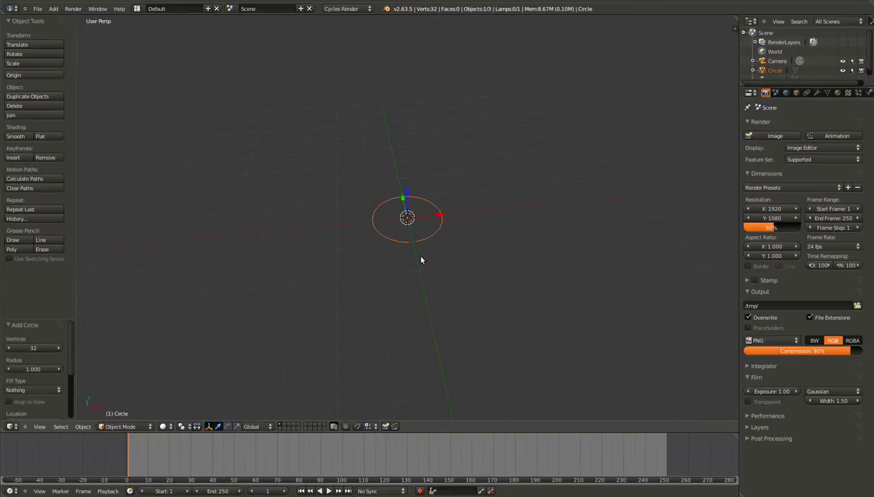
scroll(up, 3)
scroll(up, 3)
key(Tab)
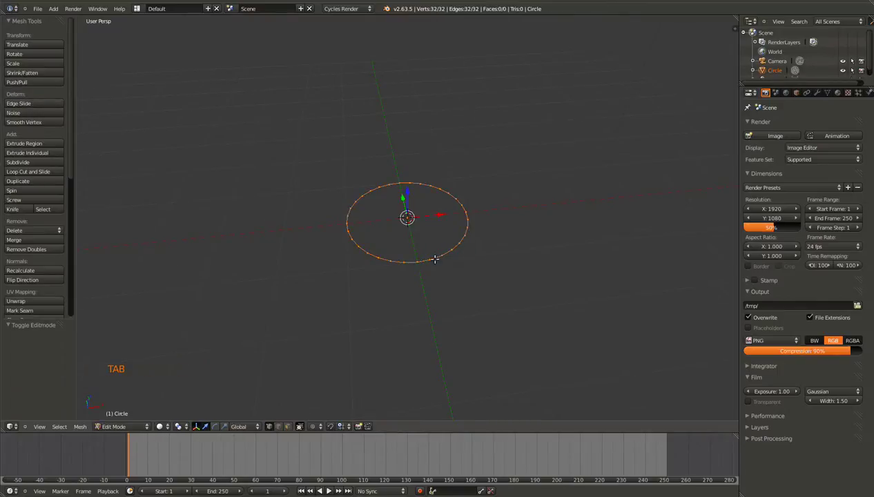
right_click(414, 257)
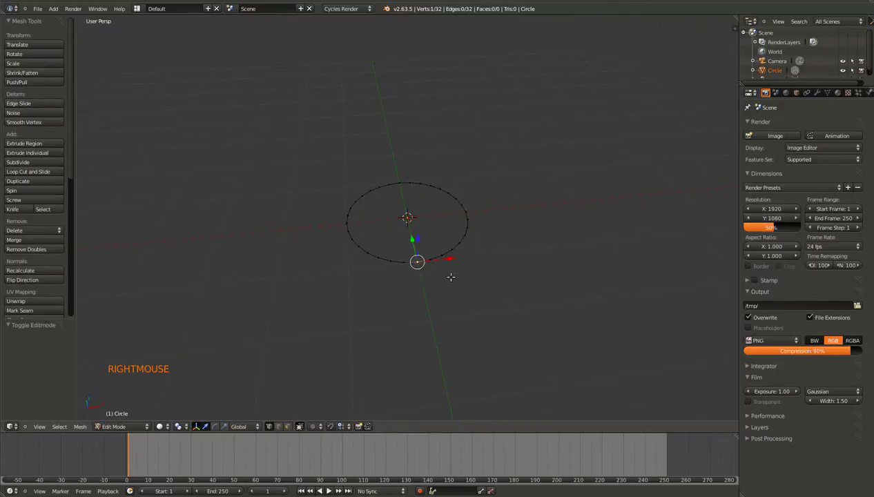
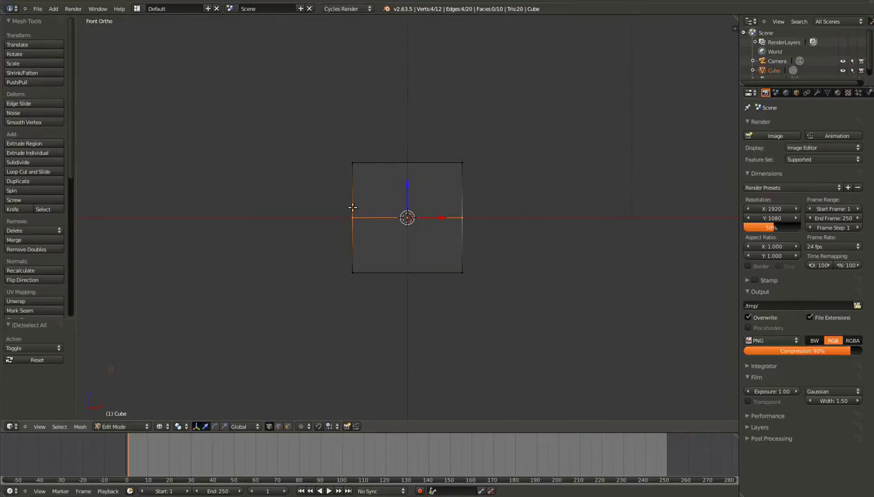
Step: Delete the selection and experiment with circle select (C) over the cube's lower-front vertices
key(Delete)
middle_click(474, 164)
key(c)
click(485, 189)
key(f)
key(a)
key(c)
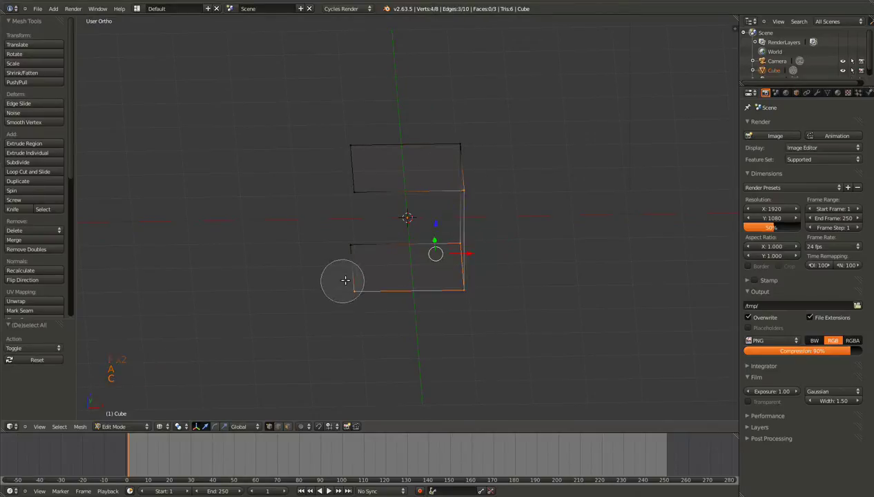
click(345, 187)
key(f)
key(a)
Step: Repeat circle-selecting lower-front vertices from orbited views until the middle edge loop is gone
middle_click(328, 243)
key(a)
key(c)
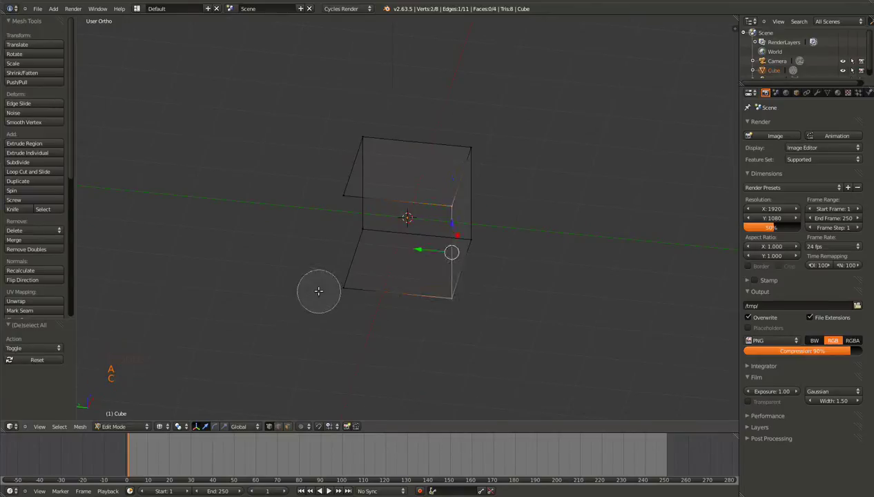
click(330, 191)
key(f)
key(a)
middle_click(321, 225)
key(a)
key(c)
right_click(329, 193)
key(f)
Step: Check the plain eight-vertex box in front wireframe view and select its top-right corner vertex
key(Tab)
scroll(down, 3)
key(z)
middle_click(374, 259)
key(KP_1)
scroll(up, 3)
key(Tab)
key(z)
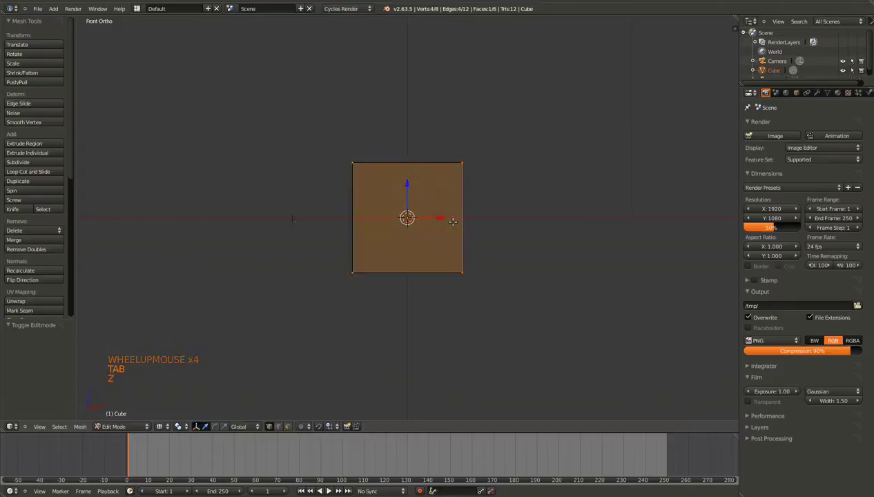
key(a)
key(c)
click(448, 165)
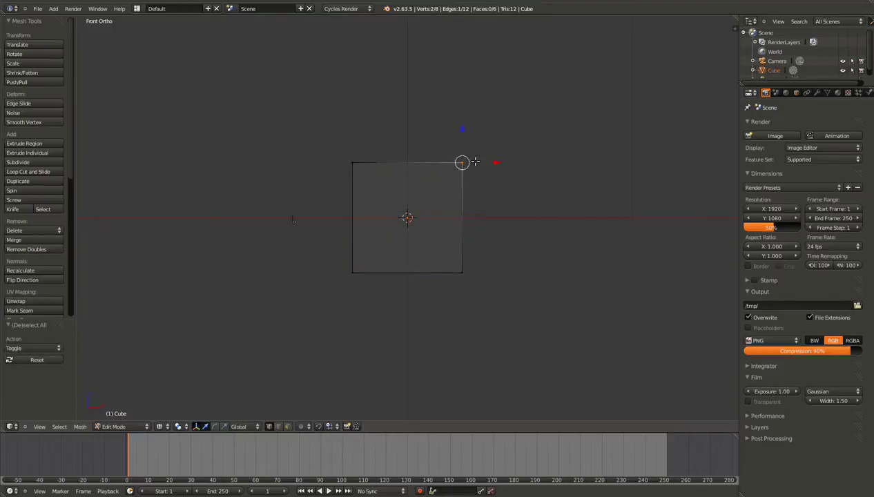
key(Tab)
key(Tab)
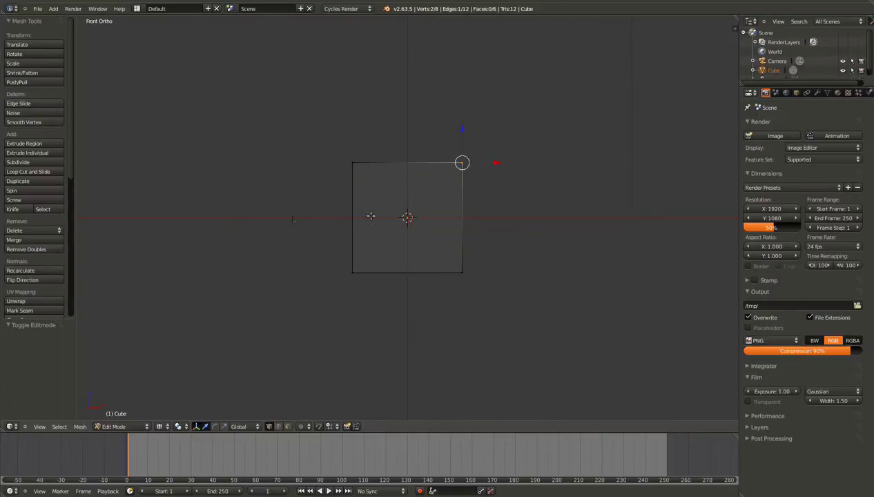
Step: Cut a middle edge loop around the cube and push its right-side vertices inward
key(ctrl+r)
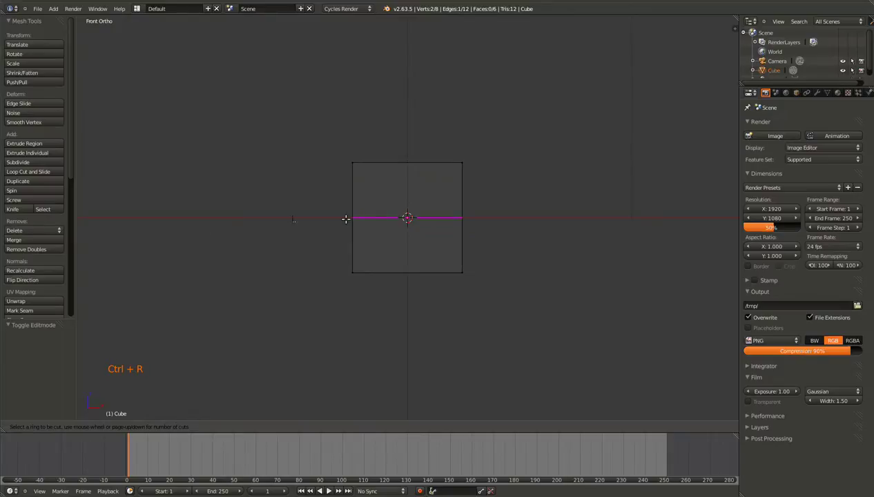
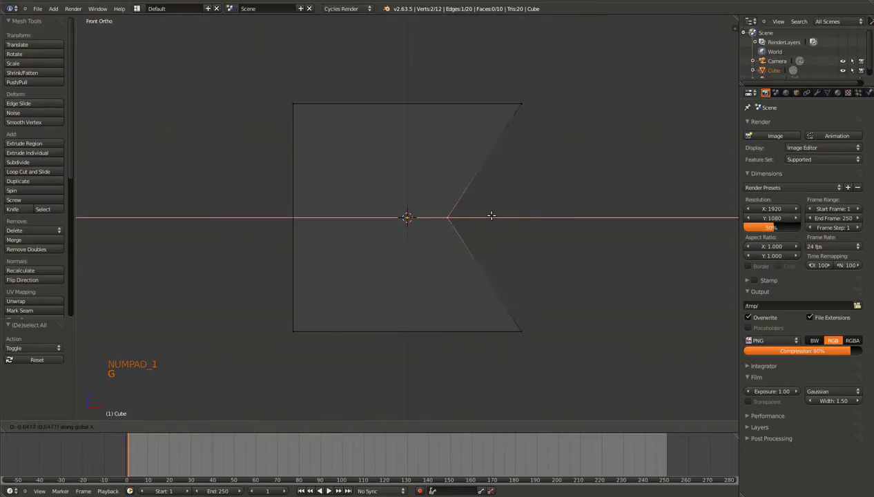
click(470, 212)
scroll(down, 3)
Step: Add an upper and a lower edge loop and move each to shape the V-notch on the right side
key(ctrl+r)
key(a)
key(c)
click(535, 202)
key(g)
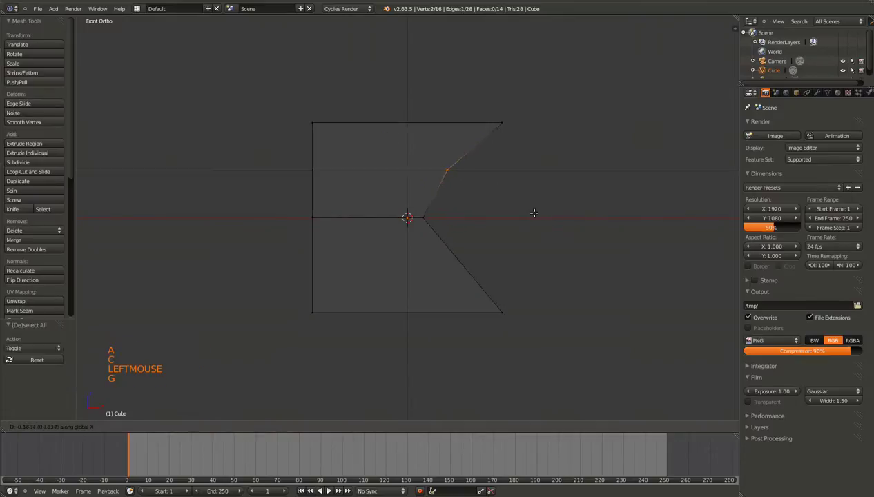
click(522, 209)
key(ctrl+r)
key(a)
key(c)
click(520, 270)
key(g)
click(502, 271)
Step: Leave Edit Mode and view the notched profile from the front
key(Tab)
scroll(down, 3)
middle_click(495, 272)
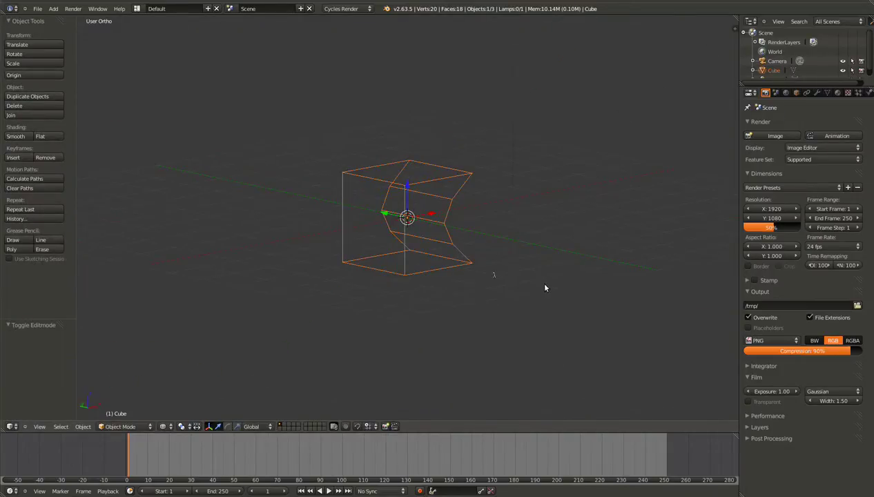
key(KP_1)
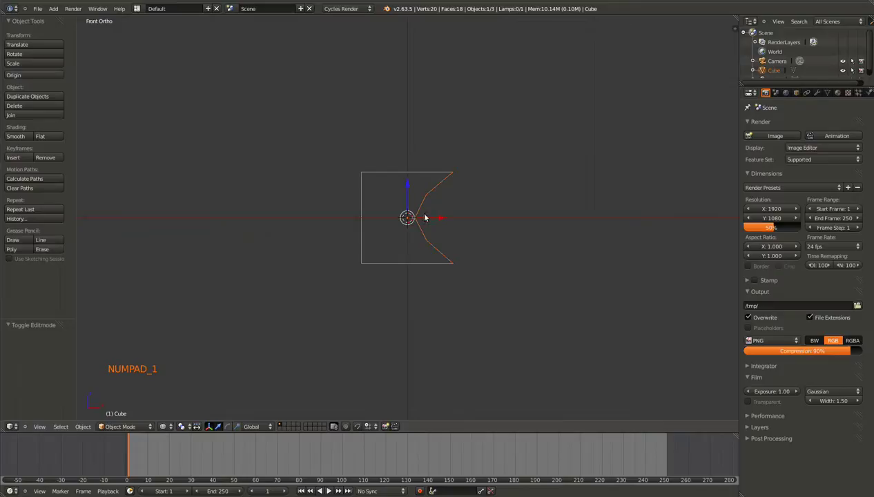
Step: Delete the notched cube, add a fresh cube and inspect it from several angles
key(Delete)
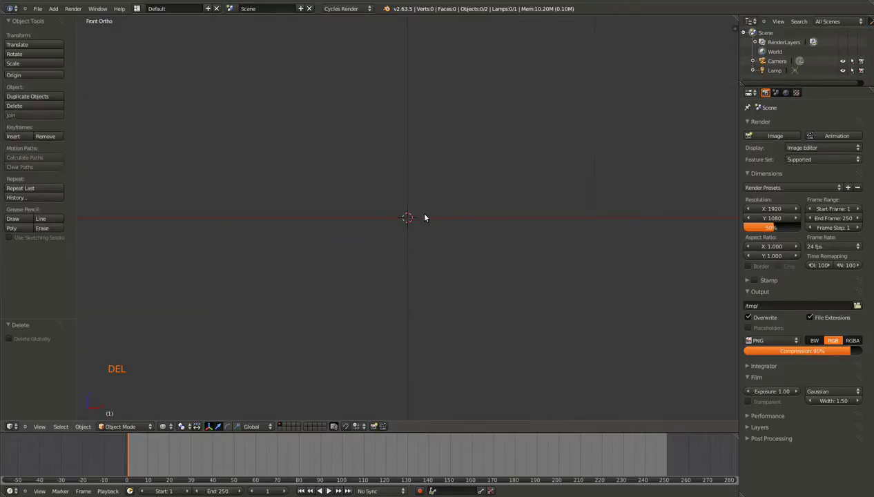
key(shift+a)
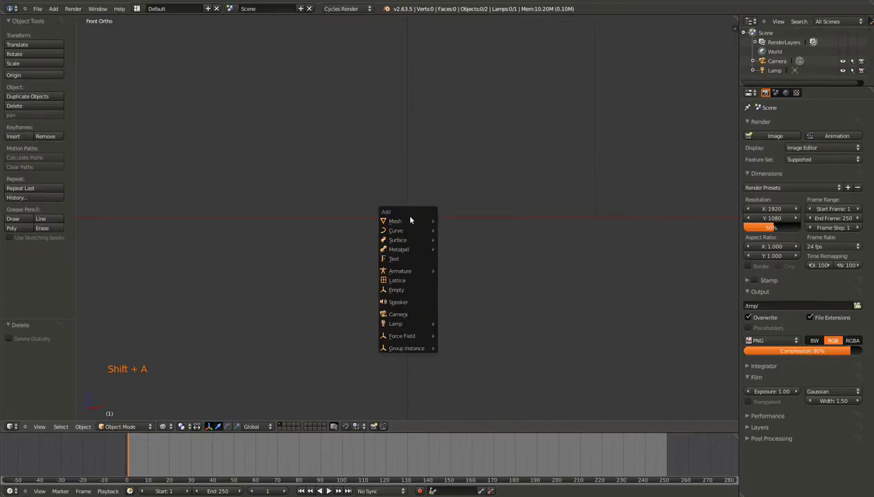
middle_click(427, 227)
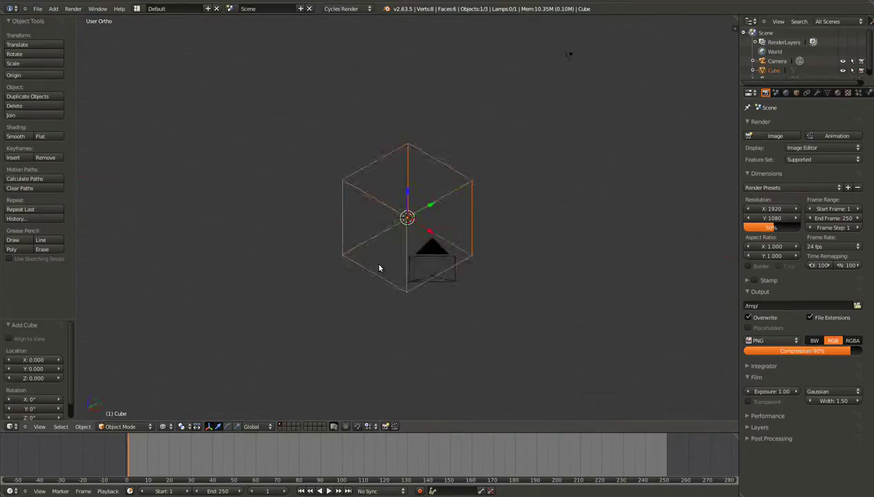
scroll(up, 3)
middle_click(363, 294)
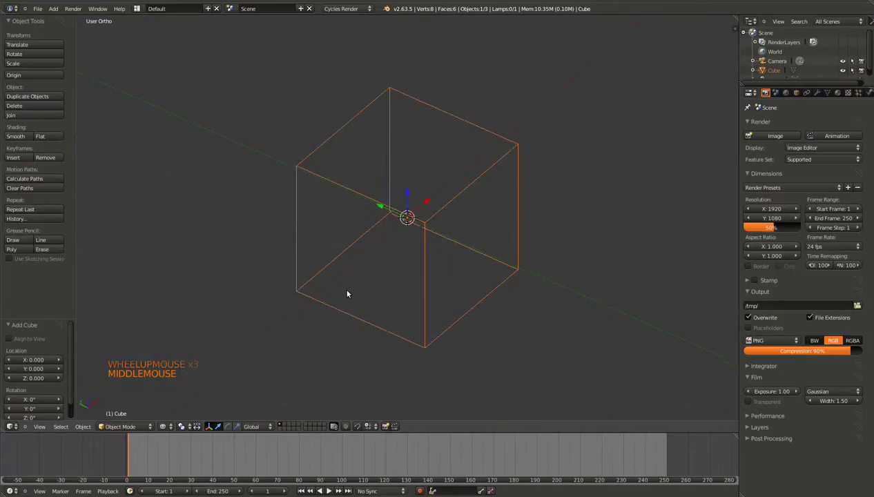
middle_click(452, 242)
key(KP_1)
Step: In Edit Mode with face select, pick one side face of the cube and delete it
key(Tab)
click(288, 425)
middle_click(300, 249)
key(z)
right_click(439, 217)
middle_click(396, 254)
key(Delete)
key(ctrl+z)
key(Delete)
Step: Look inside the open cube, then refill the missing side face with F
middle_click(379, 282)
middle_click(363, 302)
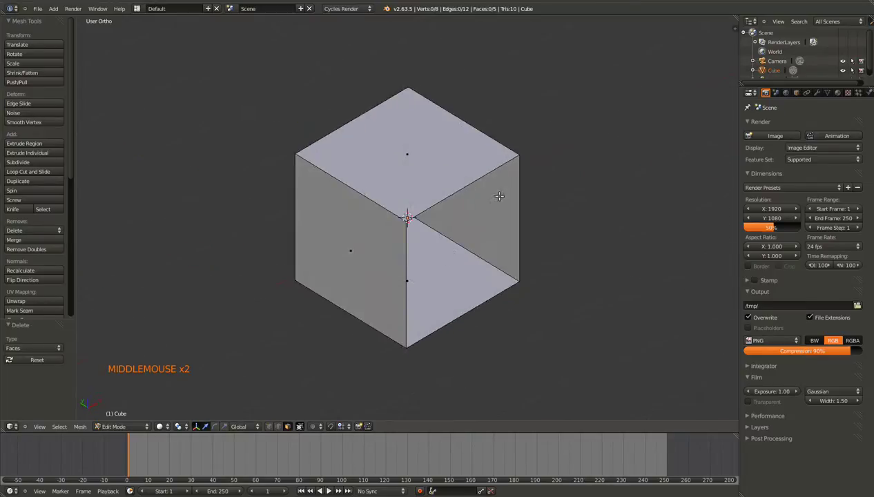
click(269, 426)
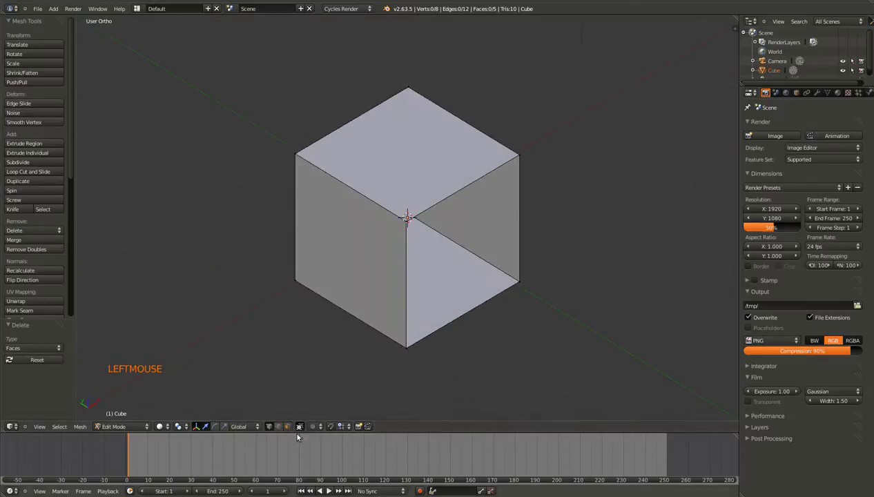
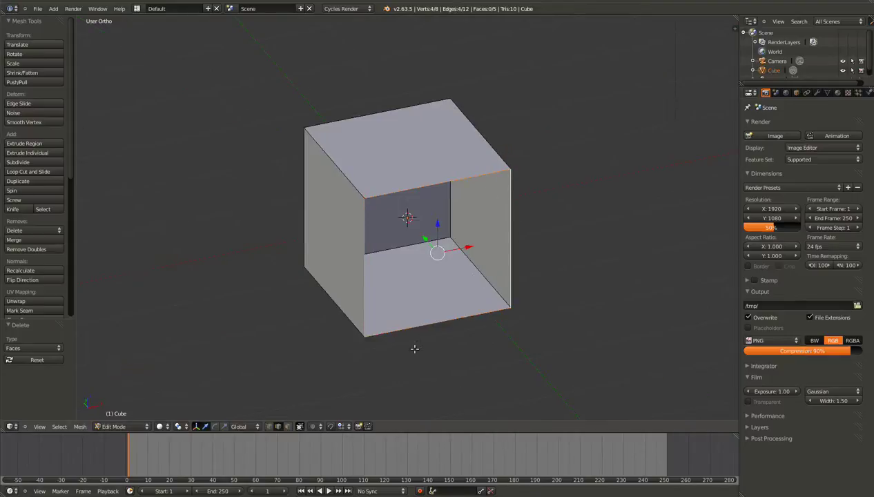
middle_click(348, 283)
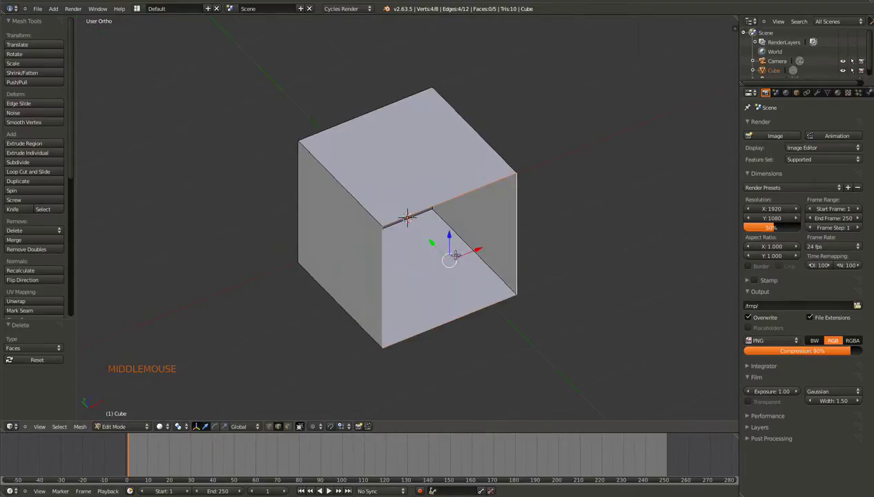
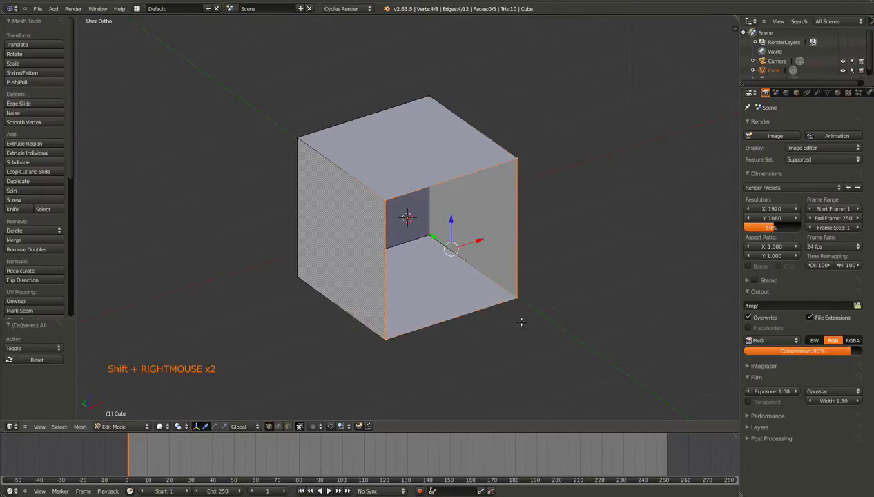
key(f)
middle_click(458, 302)
middle_click(440, 280)
Step: Re-enter Edit Mode on the closed box and select a corner vertex
key(Tab)
scroll(down, 3)
middle_click(363, 284)
key(Tab)
right_click(367, 195)
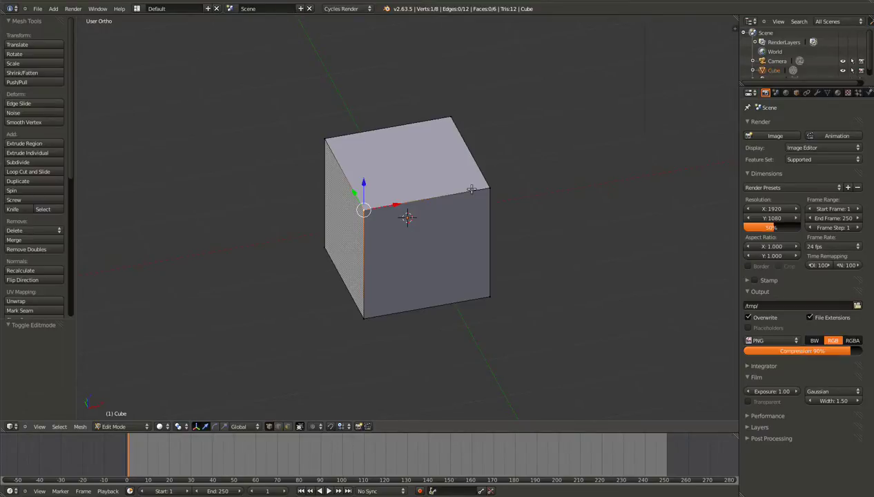
Step: In Edit Mode from Front view, deselect everything and select the cube's top face
key(Tab)
middle_click(443, 229)
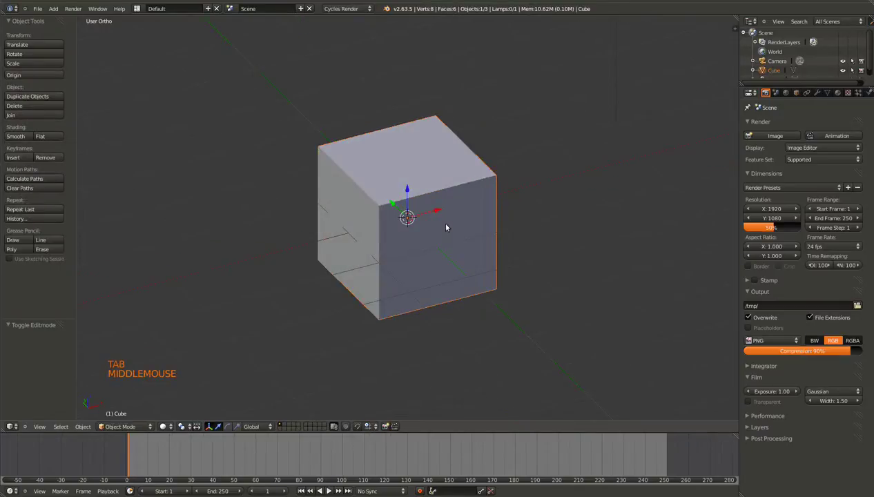
key(KP_1)
key(KP_1)
key(Tab)
key(z)
key(a)
key(c)
click(495, 142)
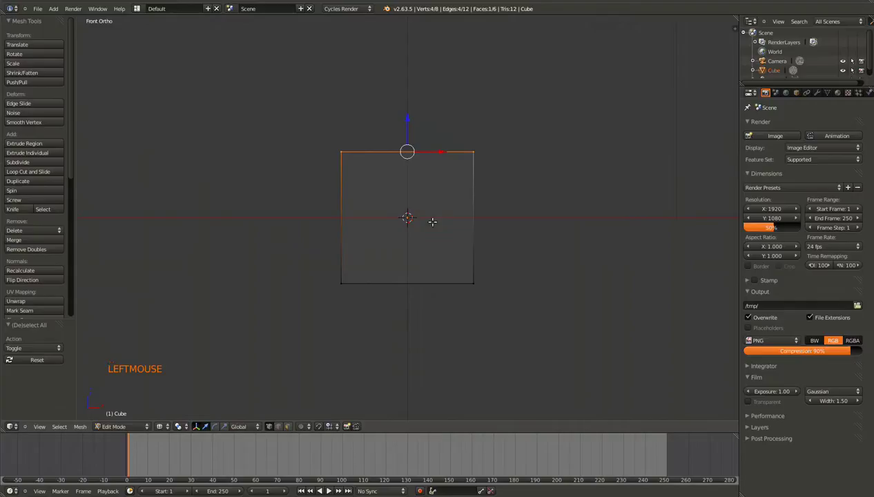
Step: Toggle the cube to see-through wireframe with Z and inspect the top-face selection
middle_click(315, 297)
key(KP_1)
key(z)
key(z)
key(a)
key(c)
click(352, 196)
middle_click(352, 196)
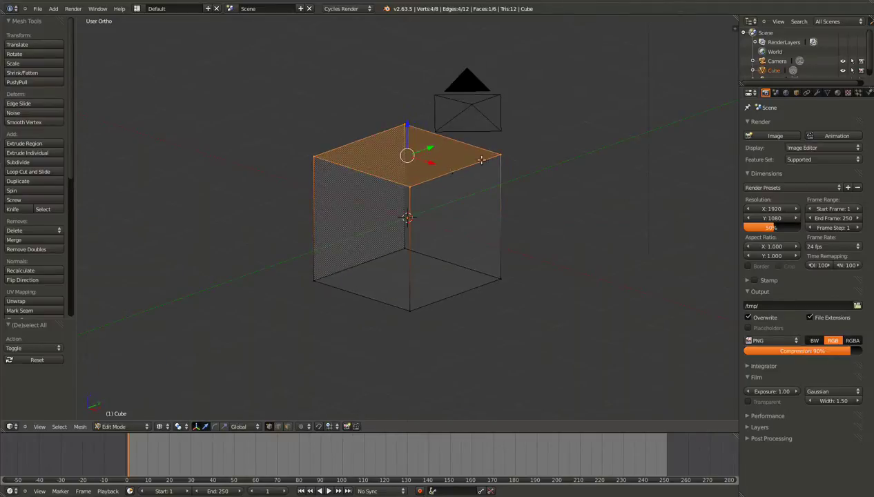
middle_click(373, 238)
Step: Back in Front view, clear the selection and start a box selection (B) over the top face
key(KP_1)
key(Tab)
key(Tab)
key(a)
key(c)
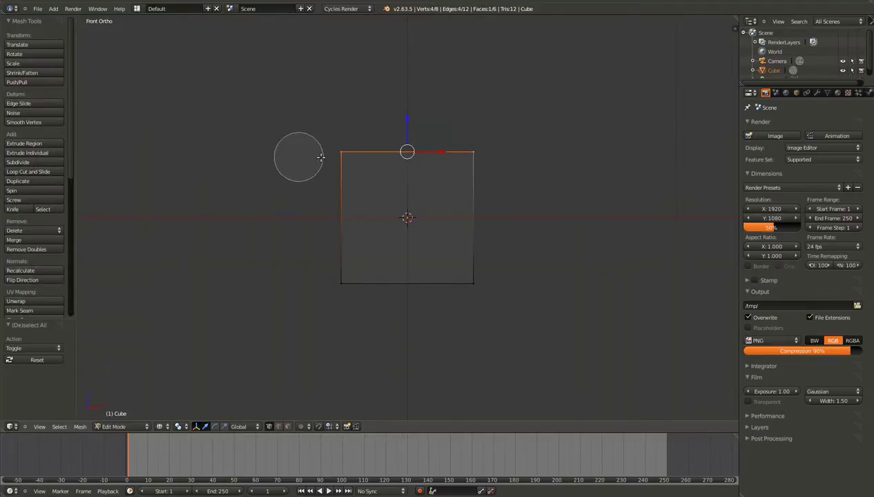
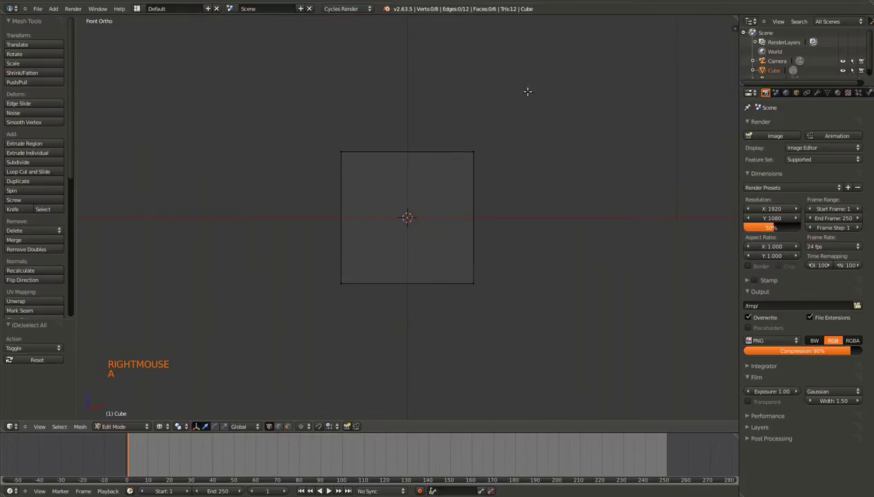
key(b)
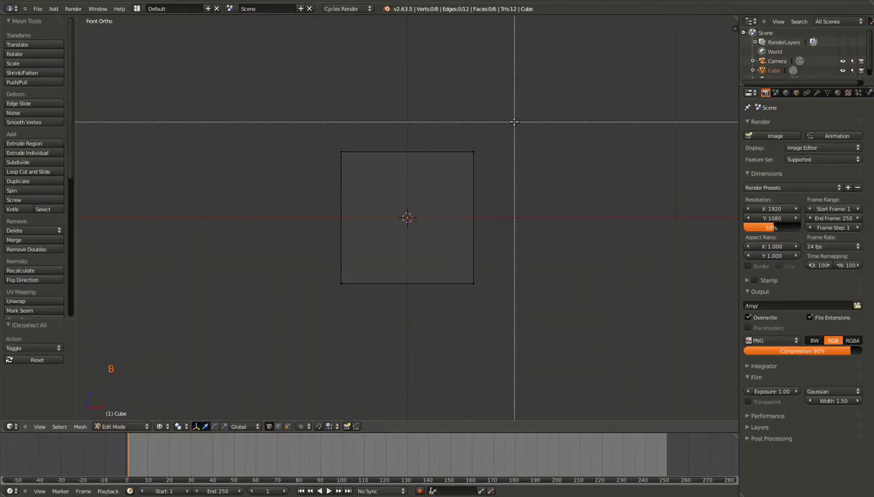
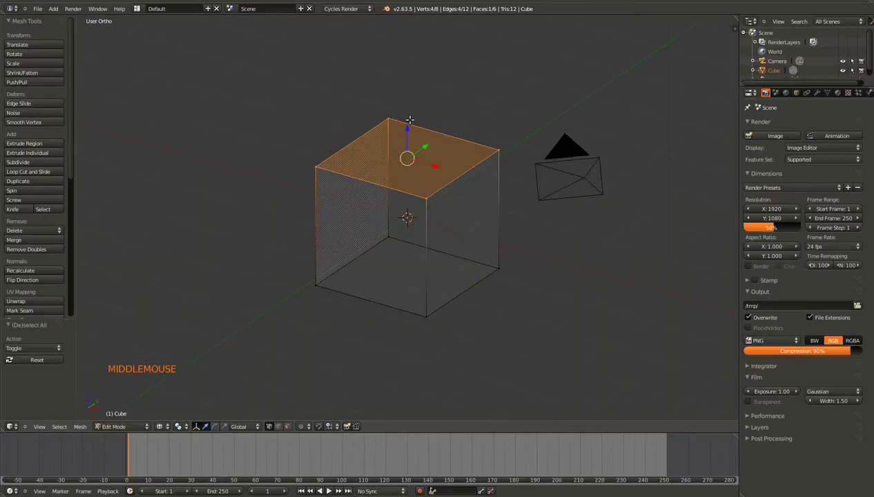
Step: From front view, extrude the cube's top face upward and nudge it into a bent column
key(KP_1)
key(e)
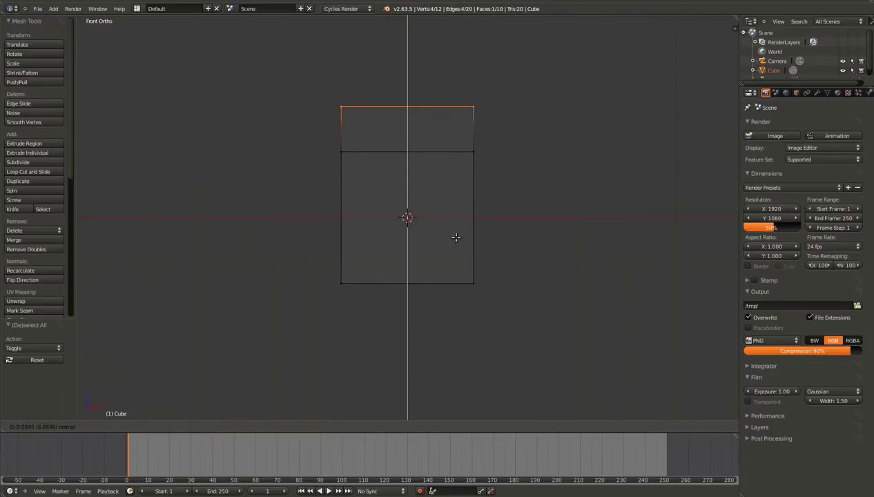
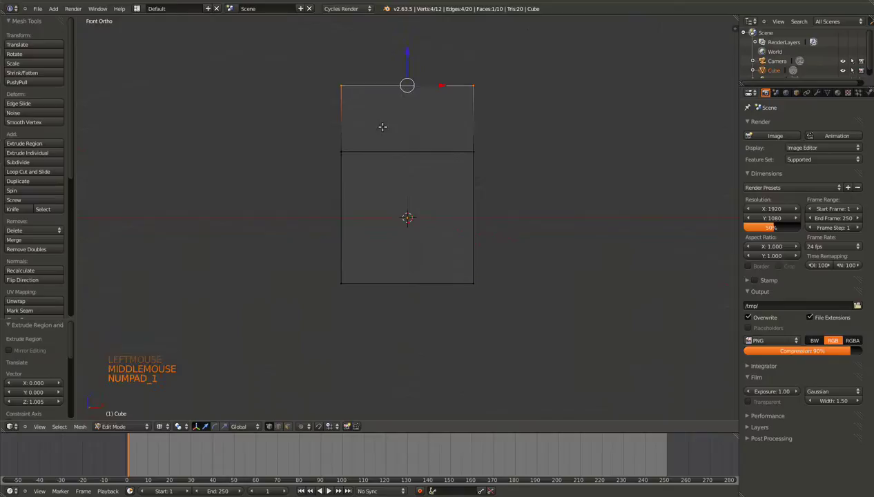
scroll(down, 3)
key(g)
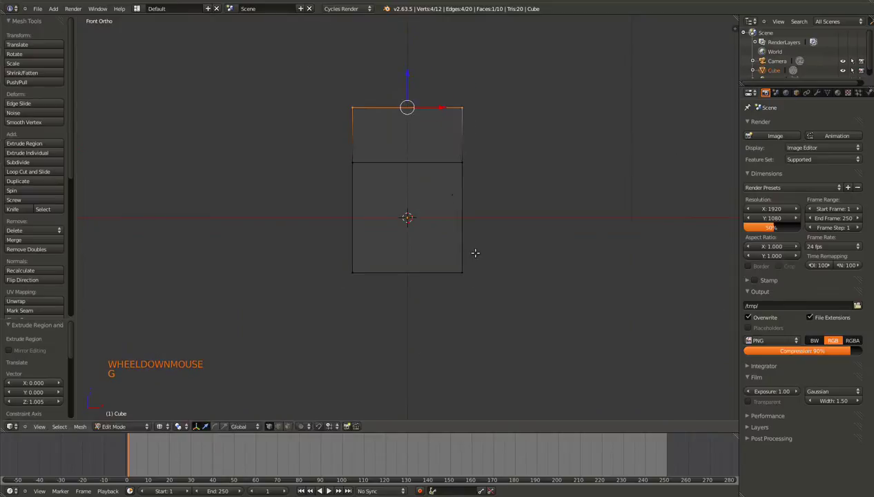
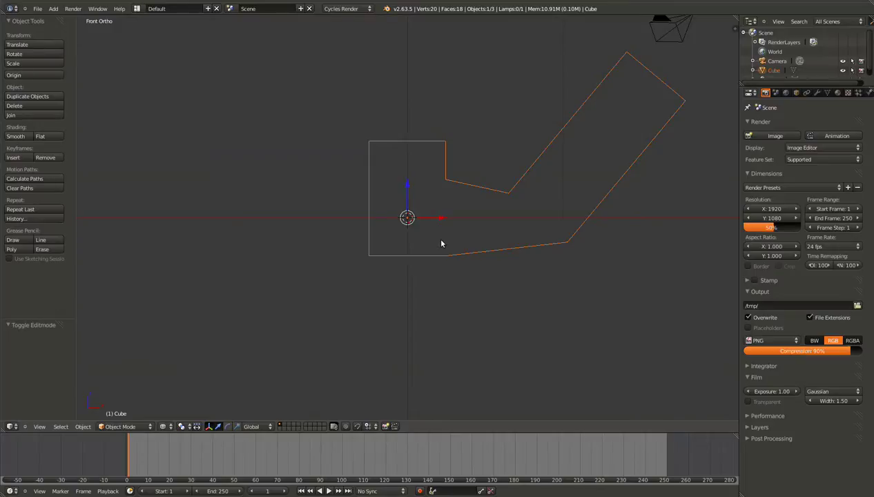
Step: Leave Edit Mode and delete the bent cube from the scene
key(Tab)
middle_click(439, 246)
key(Tab)
key(Delete)
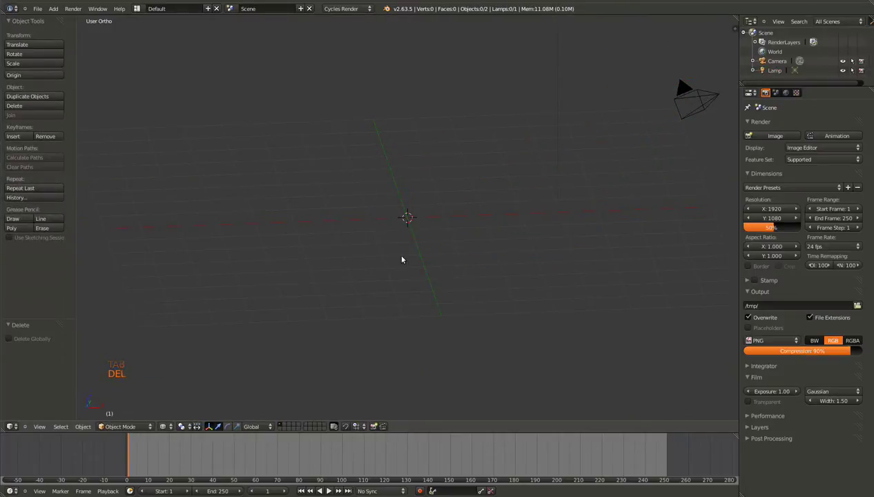
Step: Add a mesh plane via Shift+A and scale it up large
key(shift+a)
scroll(down, 3)
scroll(up, 3)
middle_click(381, 246)
scroll(down, 3)
key(s)
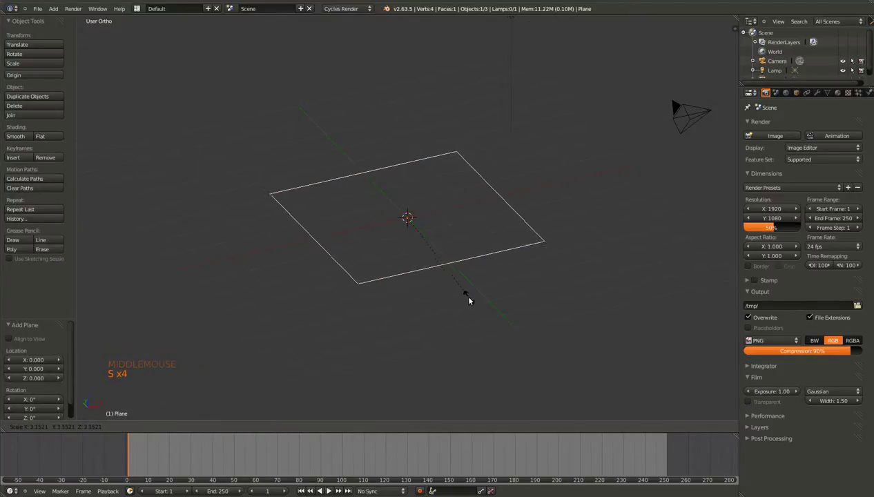
click(490, 317)
Step: In Edit Mode, loop-cut the plane in both directions into a grid of strips
key(Tab)
middle_click(477, 296)
middle_click(419, 326)
key(ctrl+r)
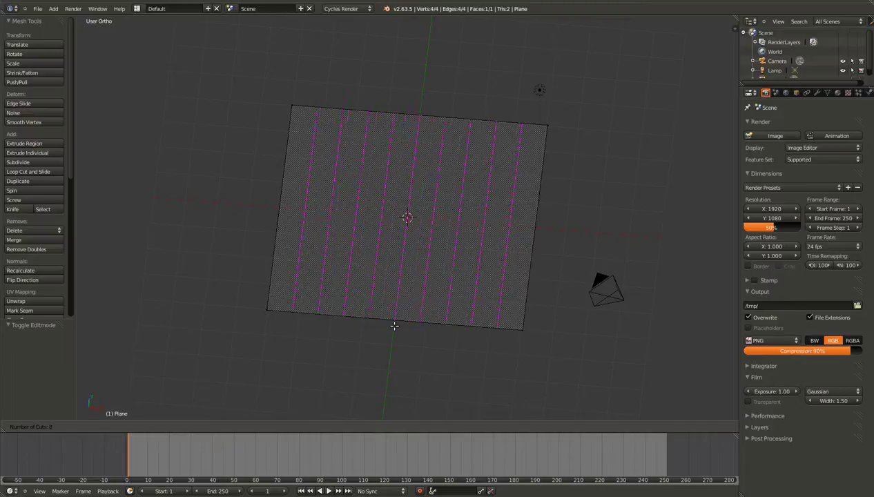
click(393, 320)
key(ctrl+r)
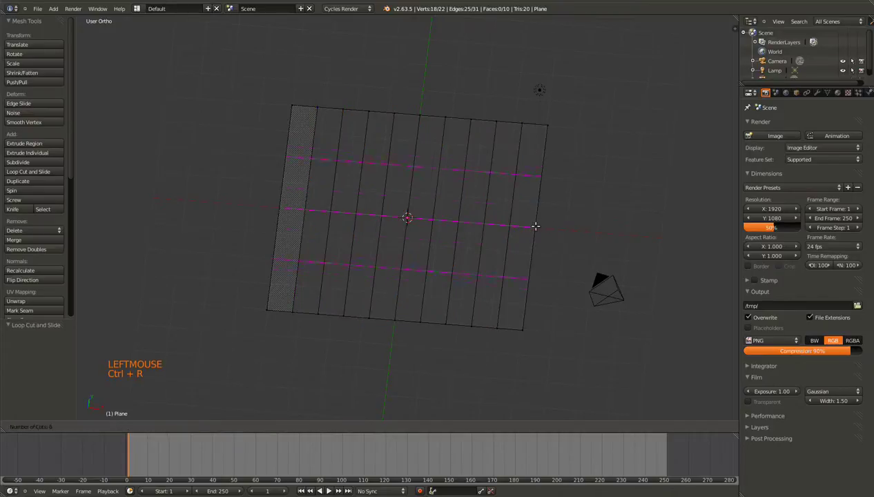
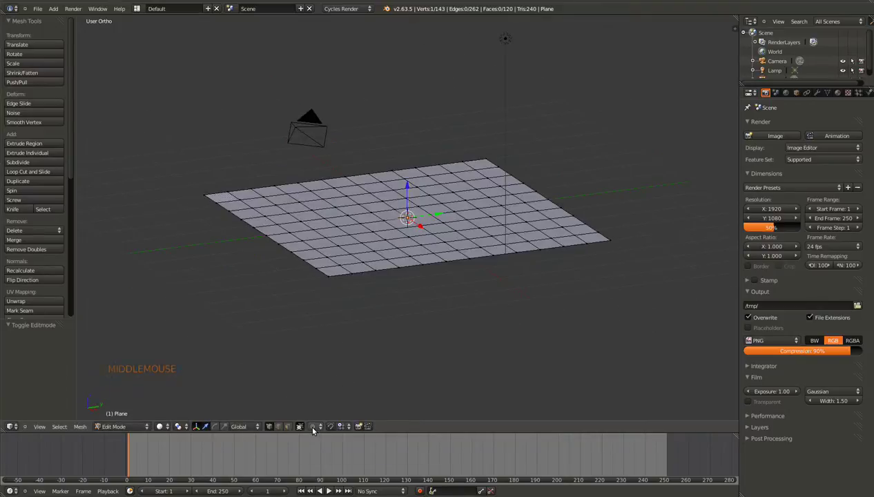
Step: Enable proportional editing and lift a first grid vertex to test the falloff
click(316, 430)
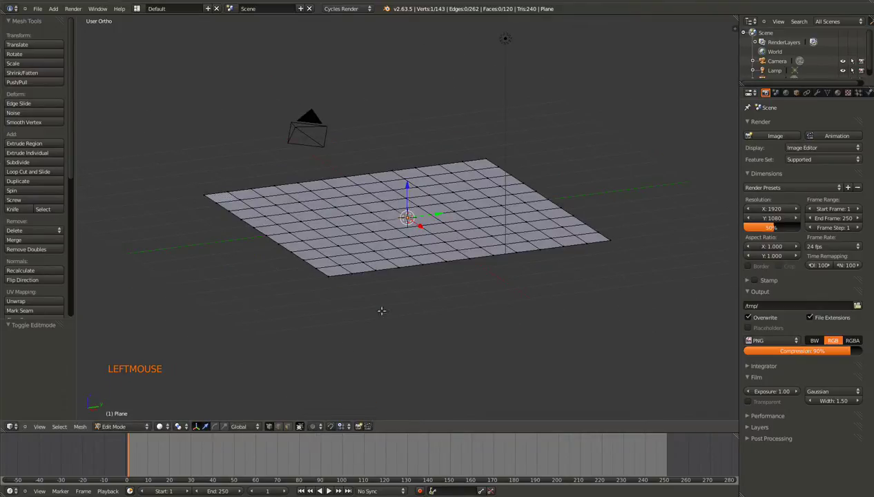
key(o)
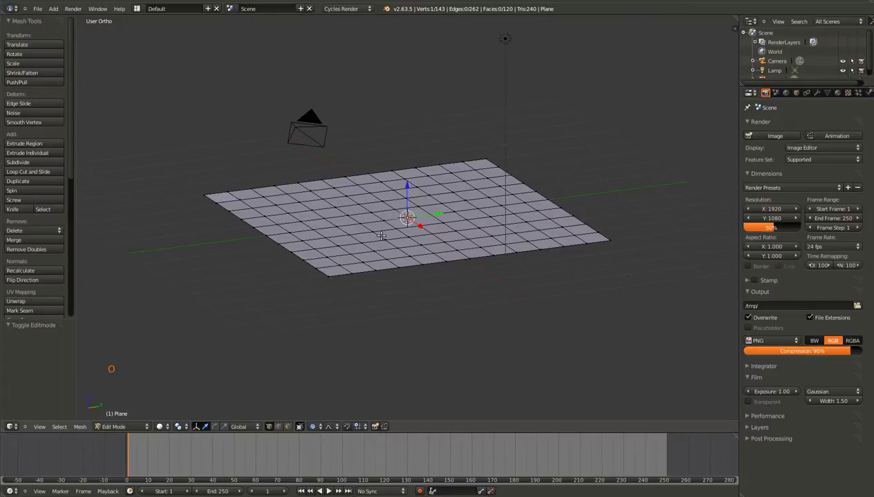
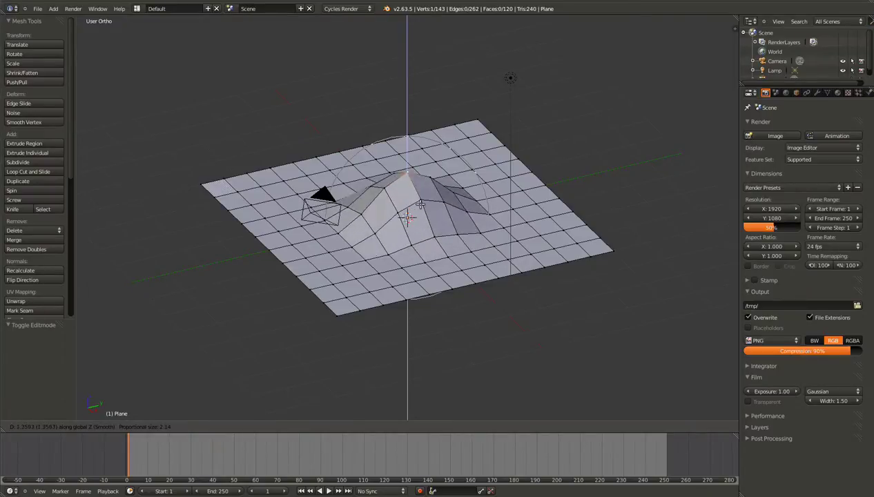
click(338, 433)
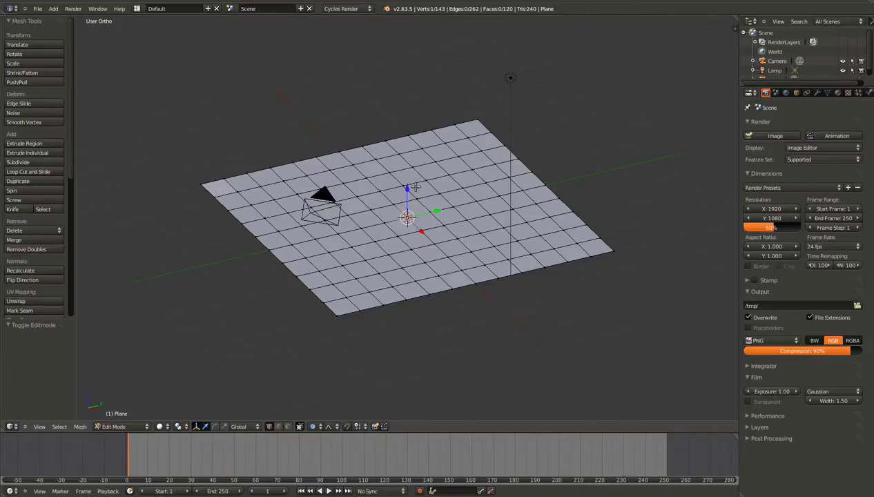
middle_click(396, 254)
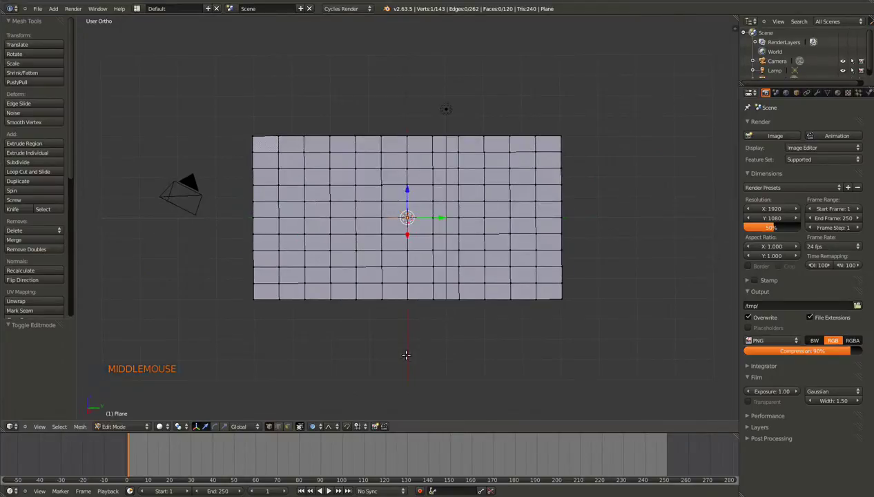
key(g)
click(440, 203)
Step: Raise a central vertex vertically into a smooth rounded hill and pick the next vertex
middle_click(401, 233)
right_click(459, 241)
key(g)
click(488, 267)
middle_click(412, 262)
right_click(471, 258)
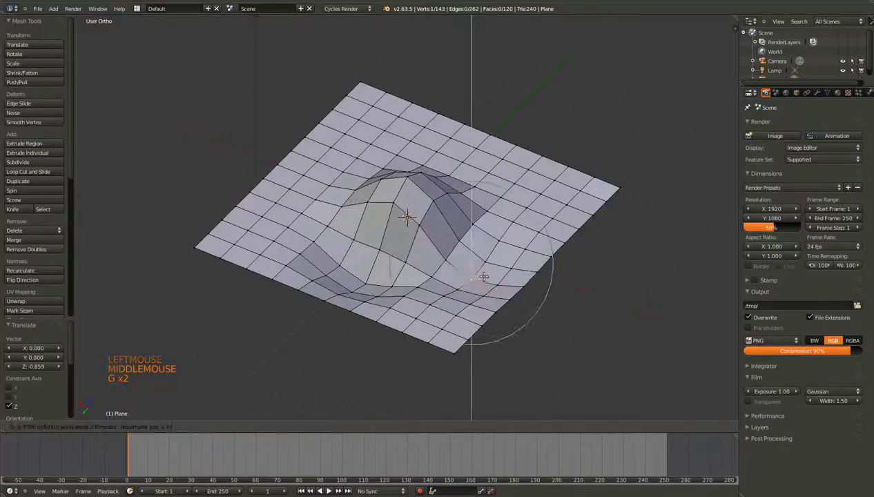
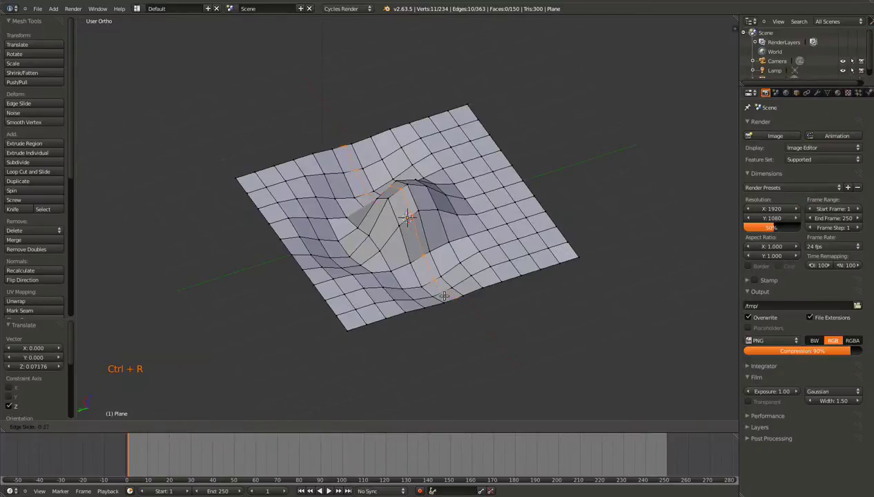
Step: Add further edge loops across the grid and rough the surface into terrain-like dips
key(ctrl+r)
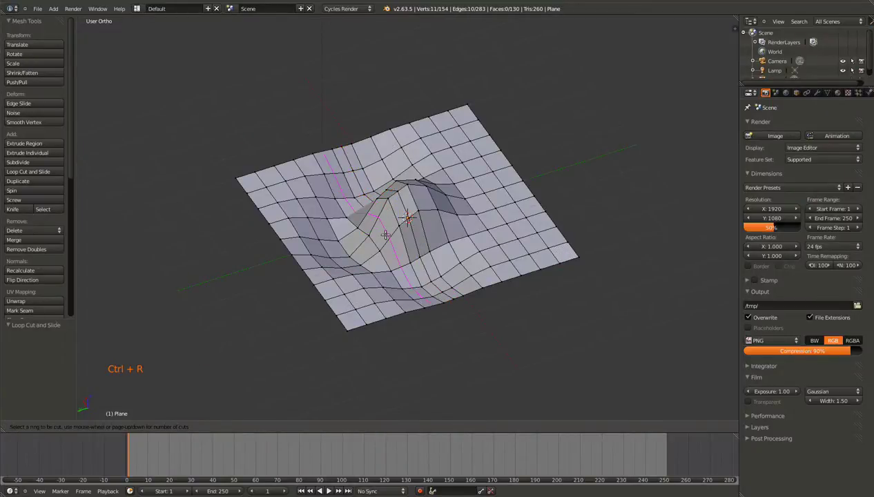
middle_click(384, 281)
key(ctrl+r)
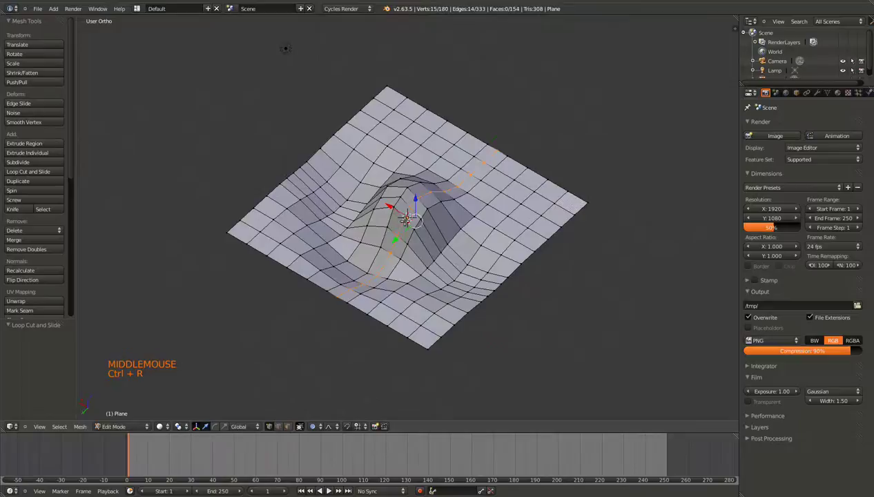
key(ctrl+r)
middle_click(393, 241)
right_click(396, 210)
scroll(up, 3)
key(g)
click(393, 240)
scroll(down, 3)
Step: Back in Object Mode, orbit around the 168-face terrain to inspect it
key(Tab)
middle_click(391, 252)
middle_click(452, 327)
middle_click(487, 312)
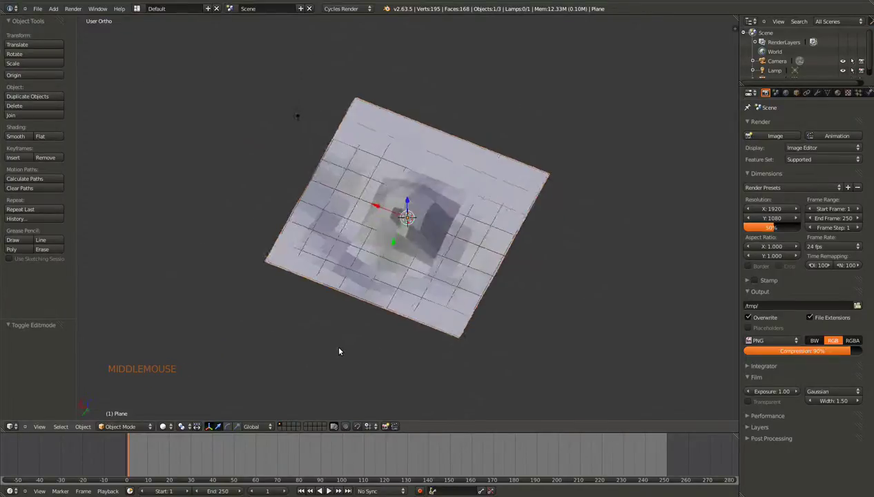
scroll(up, 3)
middle_click(396, 339)
scroll(down, 3)
middle_click(367, 317)
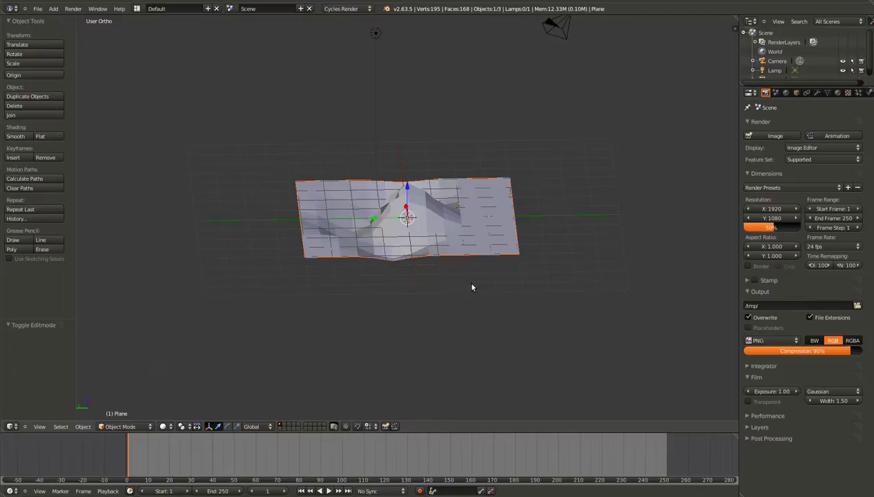
Step: Select the grid plane and all its geometry, ready to remove it
right_click(367, 243)
middle_click(384, 263)
key(Tab)
key(a)
key(a)
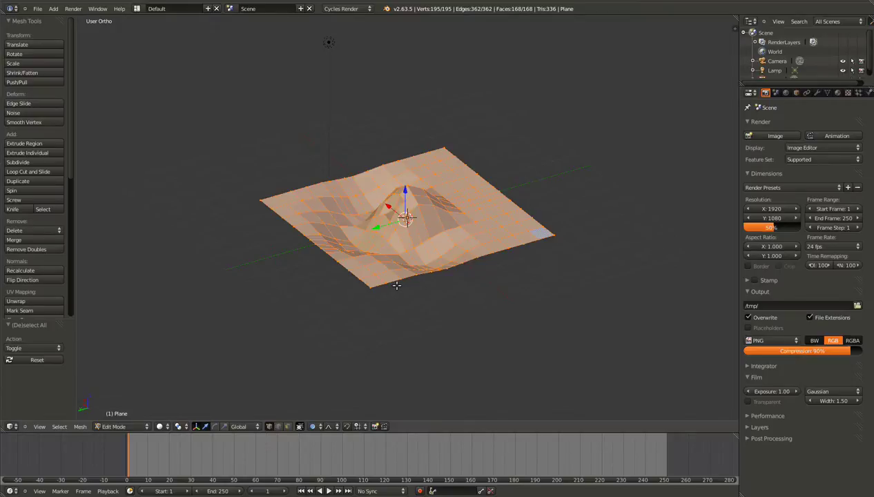
Step: Delete the grid plane, then the camera and lamp, leaving an empty scene in front view
key(Tab)
key(Delete)
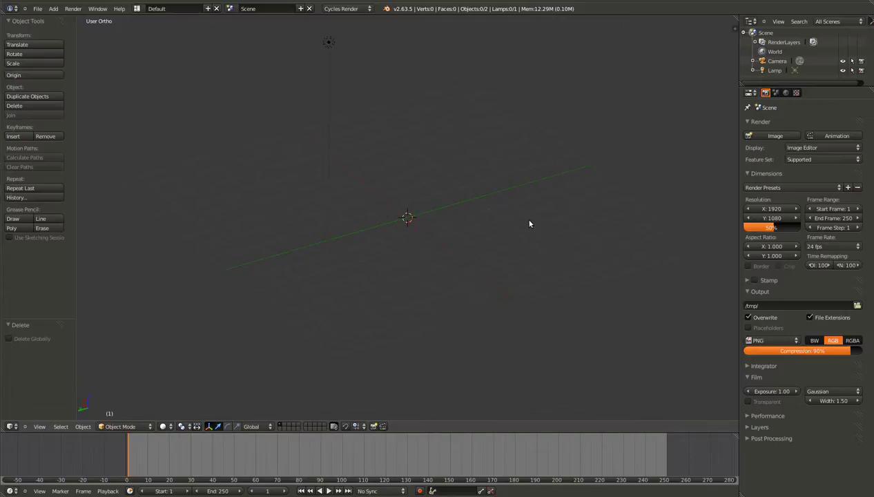
key(KP_1)
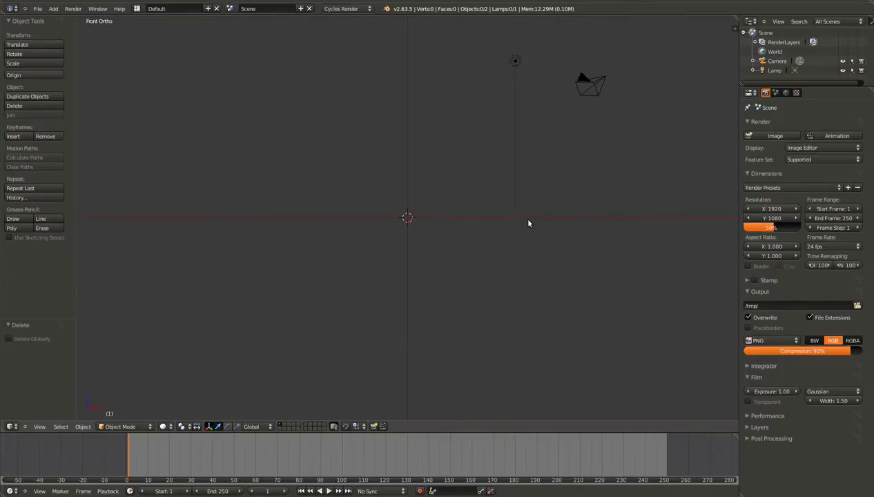
key(c)
right_click(595, 73)
key(Delete)
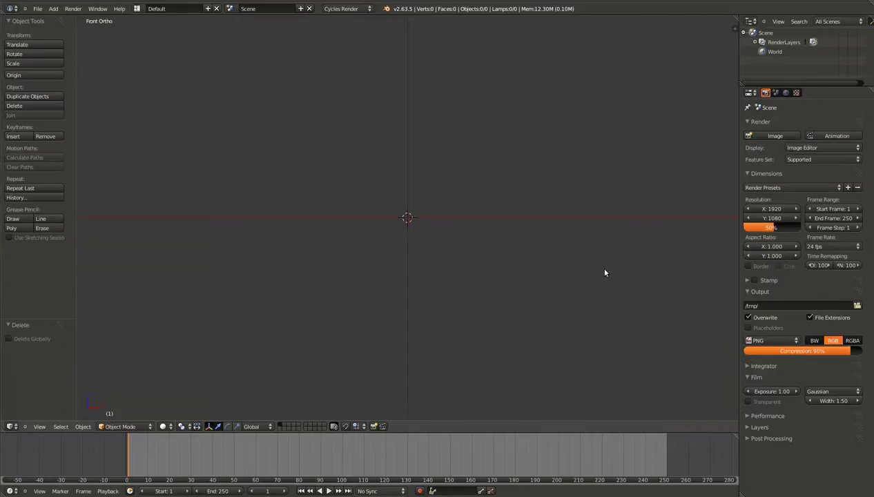
Step: In the N sidebar, enable Background Images and add an empty image slot
key(n)
scroll(up, 3)
scroll(up, 3)
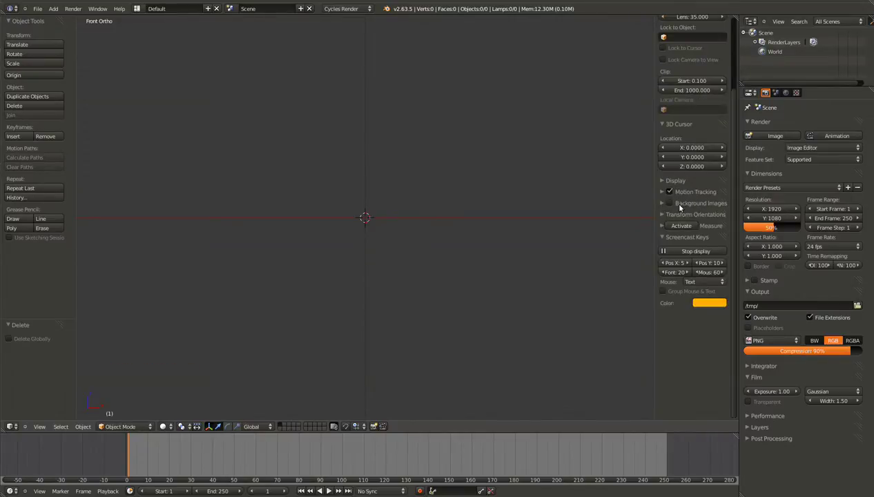
click(666, 204)
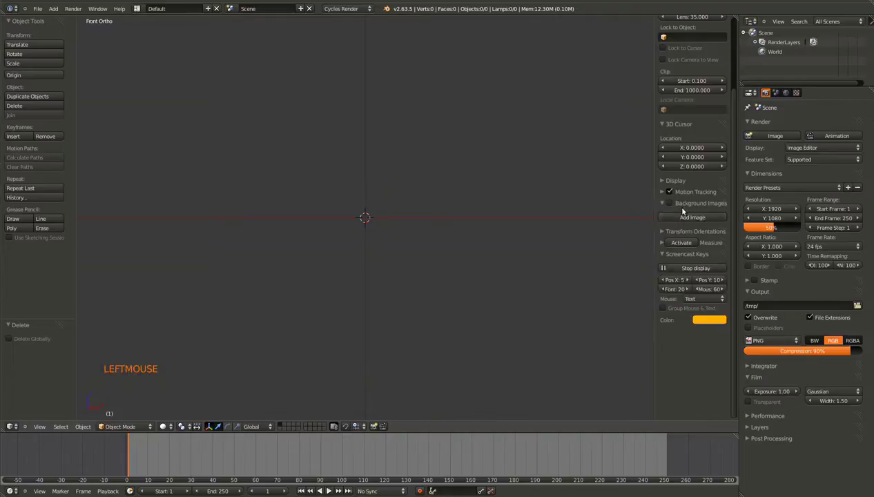
click(673, 204)
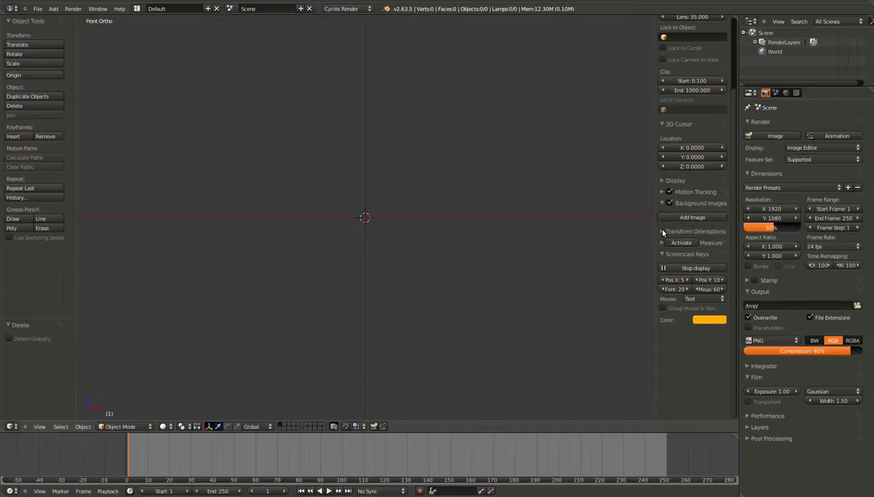
click(686, 220)
click(700, 247)
click(699, 245)
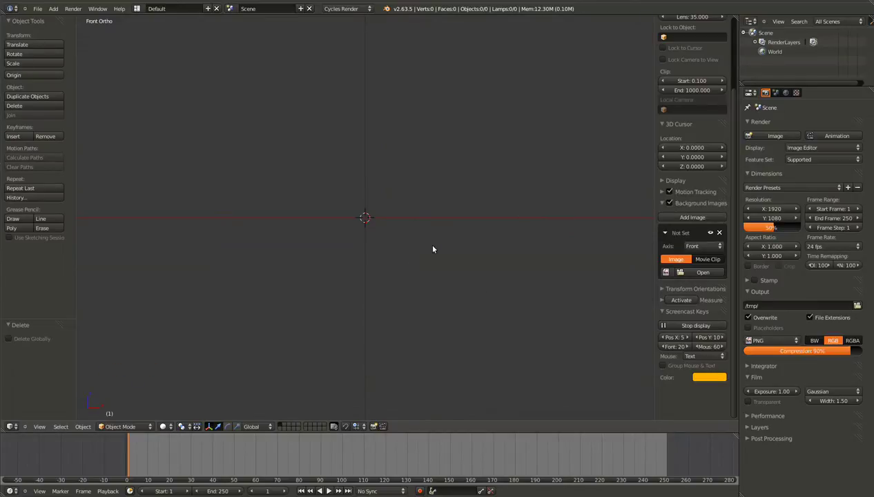
Step: Cycle through back, front, right and left views to check the slot's view axis
key(ctrl+KP_1)
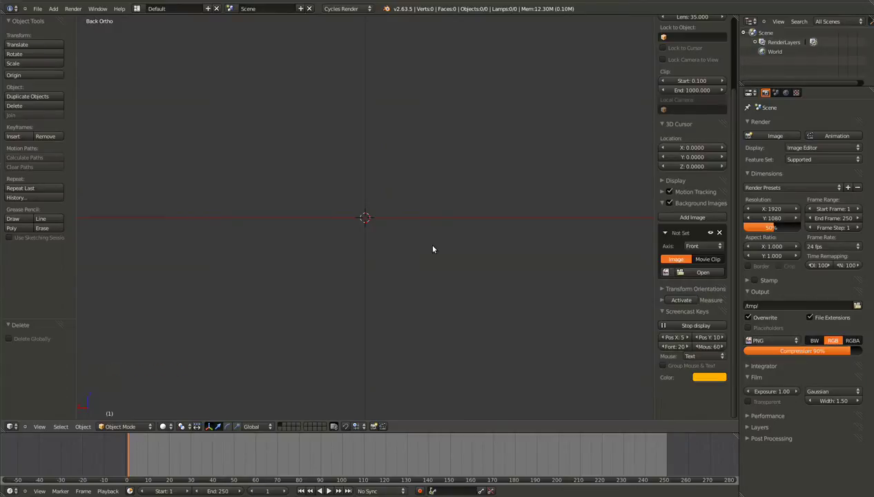
key(KP_1)
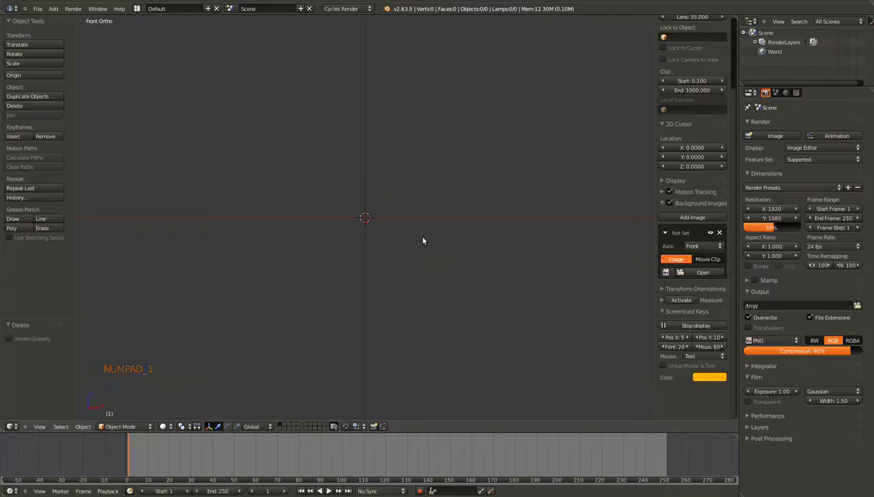
key(KP_3)
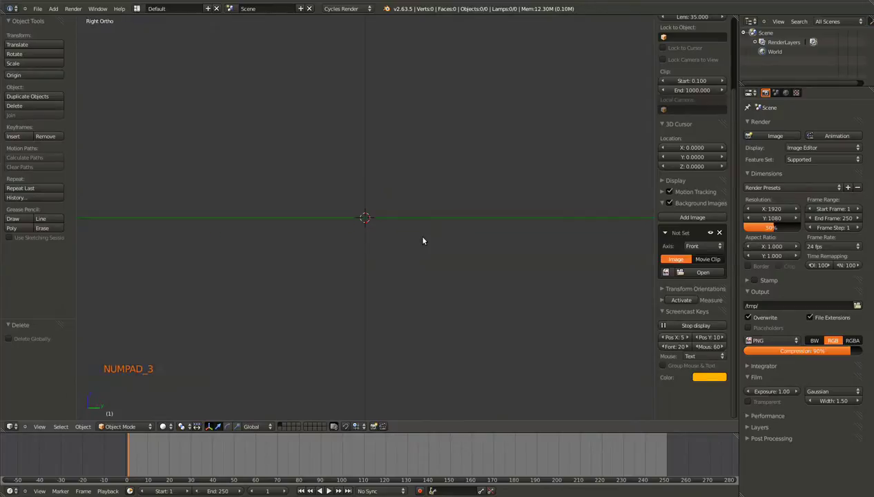
key(ctrl+KP_3)
key(KP_1)
key(KP_7)
Step: Bring up the image file browser on the Basic folder listing ref.jpg, cancelling once
key(ctrl+KP_7)
key(KP_1)
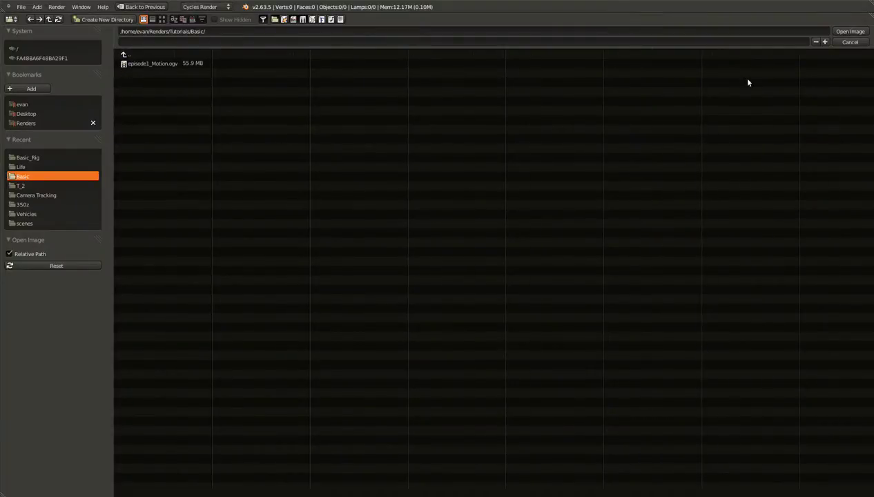
click(836, 56)
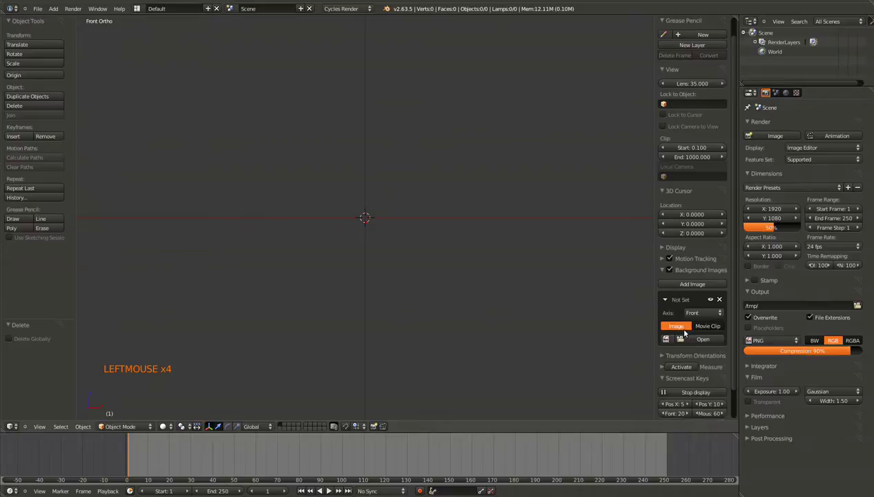
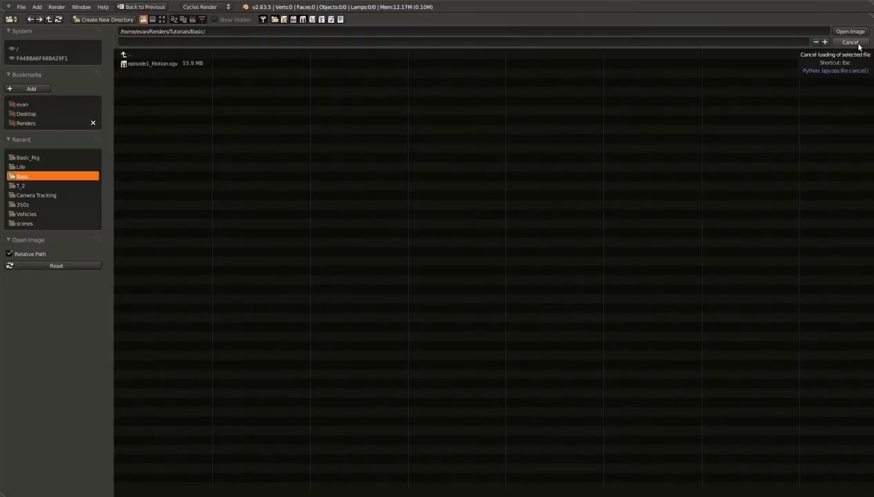
click(862, 46)
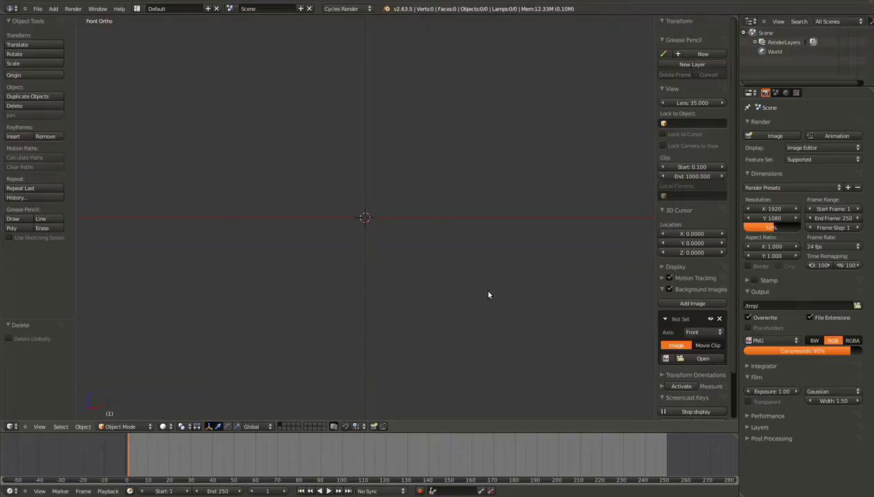
Step: Load ref.jpg as the background and toggle perspective/orthographic so the can photo shows in front view
click(145, 78)
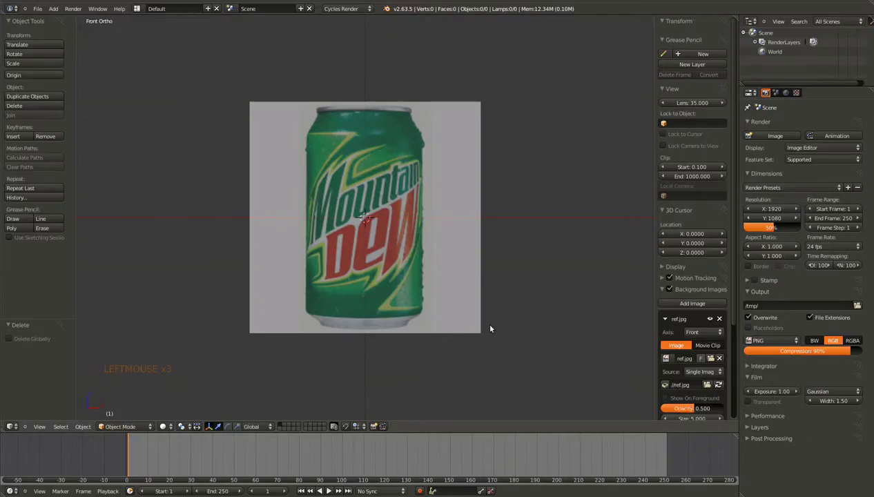
key(KP_3)
key(KP_1)
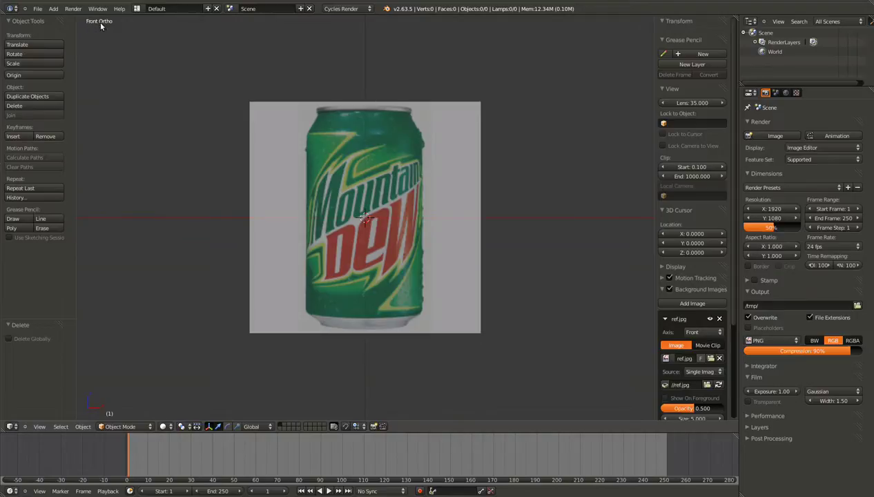
key(KP_5)
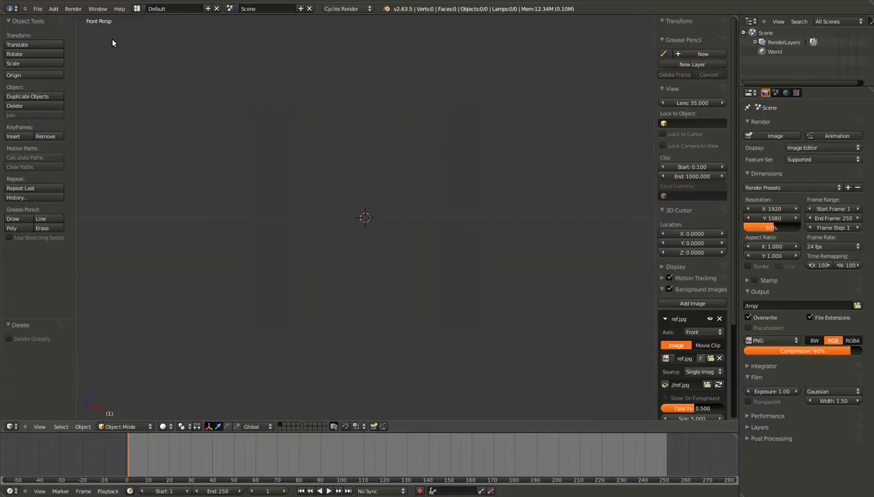
key(KP_5)
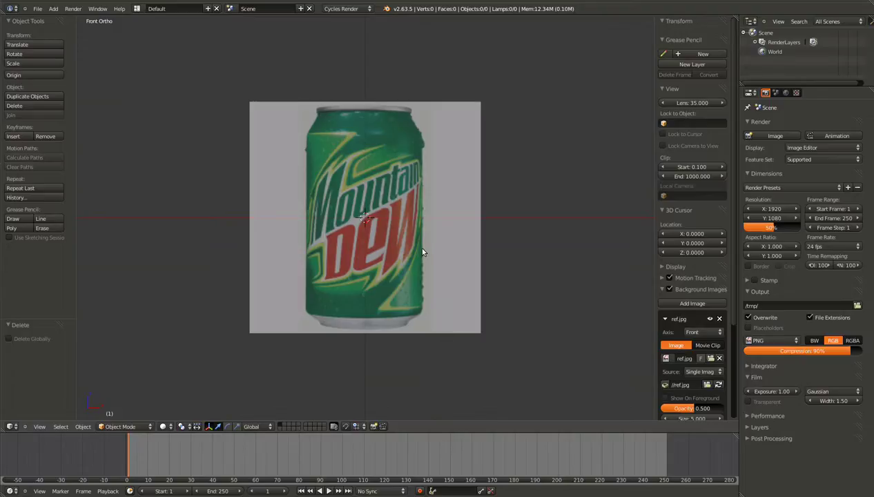
Step: Lower the reference image Opacity to 0.447 and reduce its Size
scroll(down, 3)
scroll(down, 3)
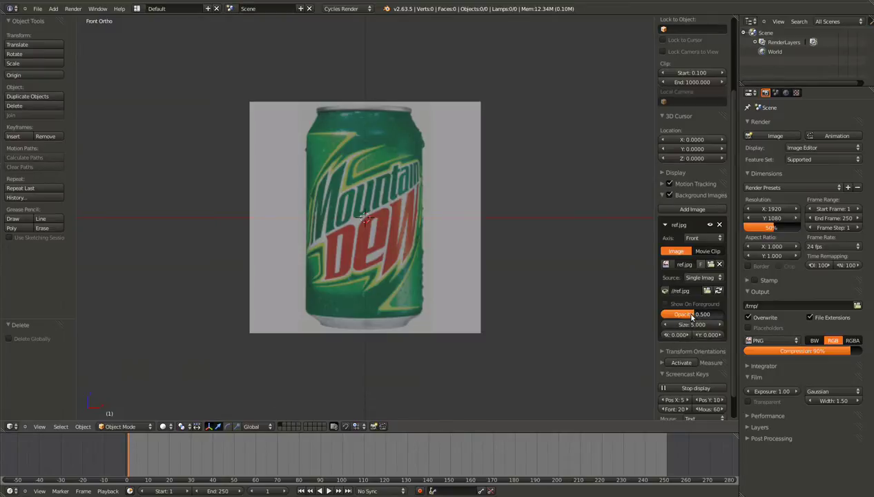
click(695, 316)
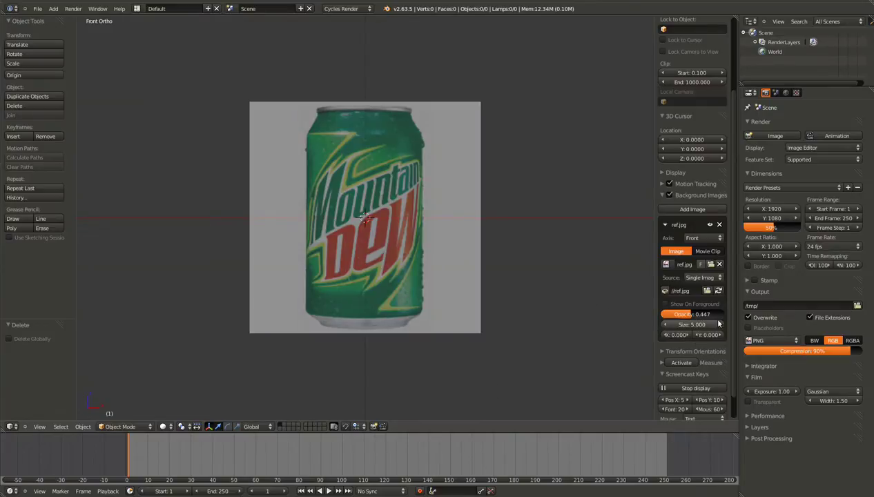
click(690, 328)
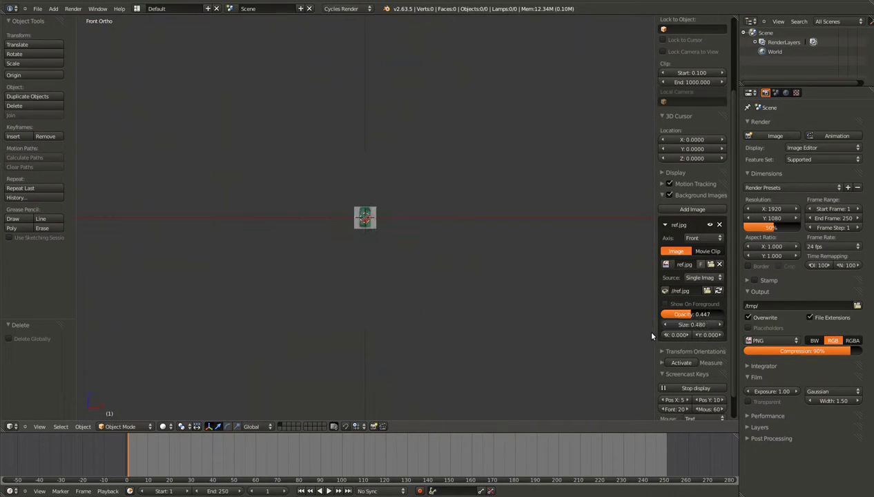
Step: Step the reference image Size up incrementally to 3.080
click(722, 328)
click(723, 328)
click(723, 328)
click(723, 328)
click(723, 328)
double_click(723, 328)
click(724, 326)
click(724, 325)
click(725, 325)
click(725, 326)
click(724, 326)
double_click(725, 326)
click(725, 326)
click(725, 326)
click(724, 325)
click(725, 326)
click(725, 326)
click(724, 326)
click(724, 326)
click(724, 326)
double_click(724, 326)
click(703, 334)
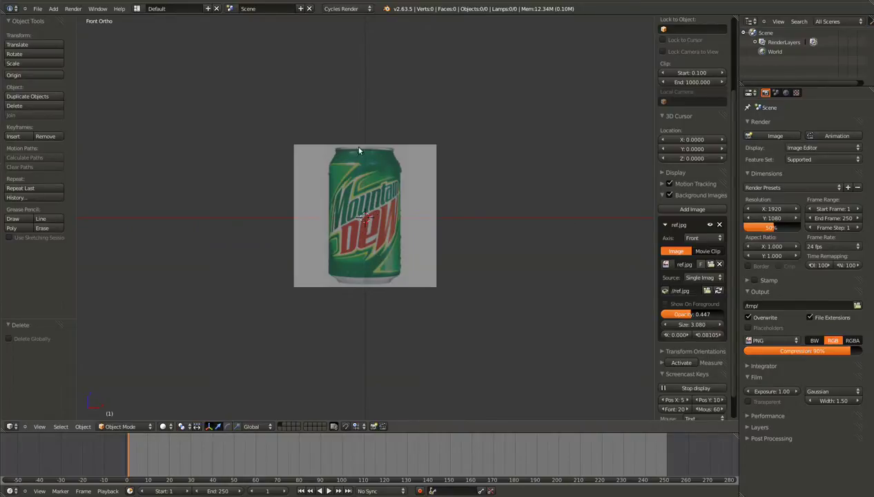
Step: Set the image Y offset to 2.958 so the can's base sits on the horizontal axis
click(677, 337)
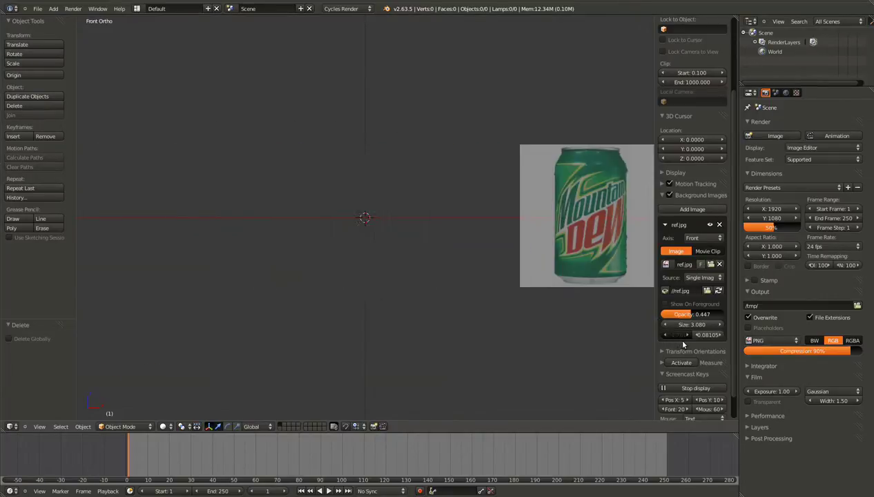
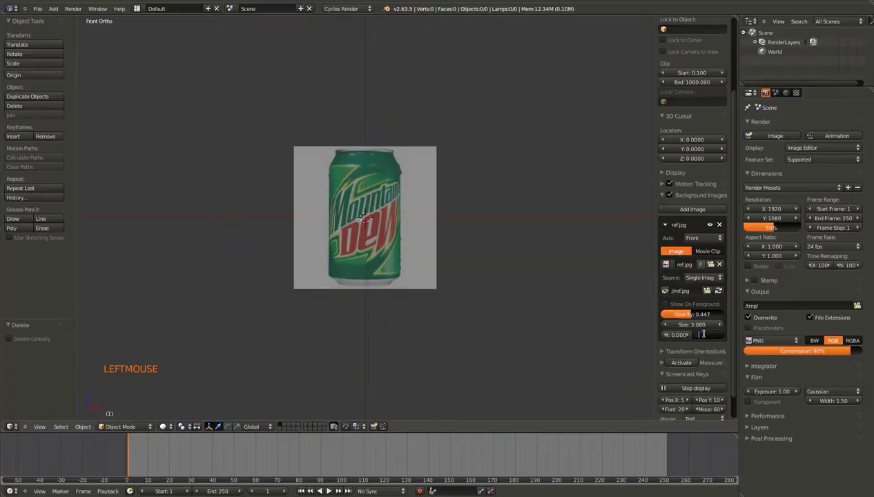
click(724, 338)
double_click(724, 338)
click(704, 335)
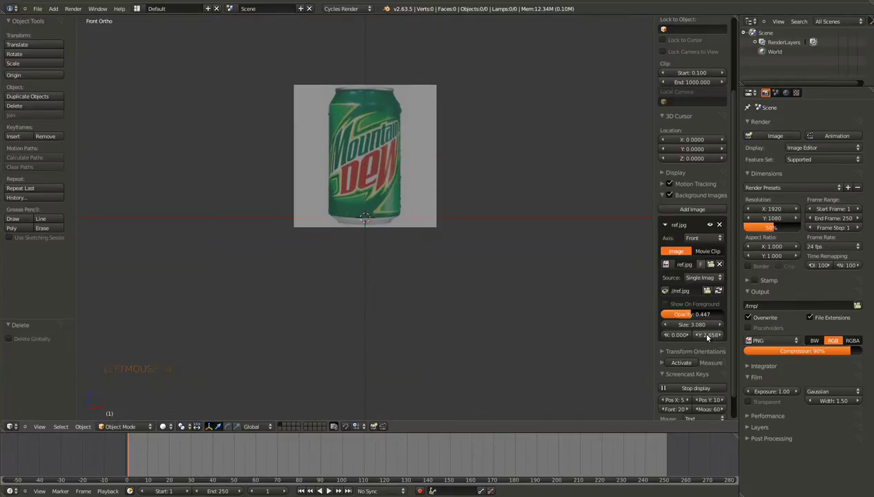
click(722, 336)
double_click(722, 337)
scroll(up, 3)
scroll(down, 3)
scroll(down, 3)
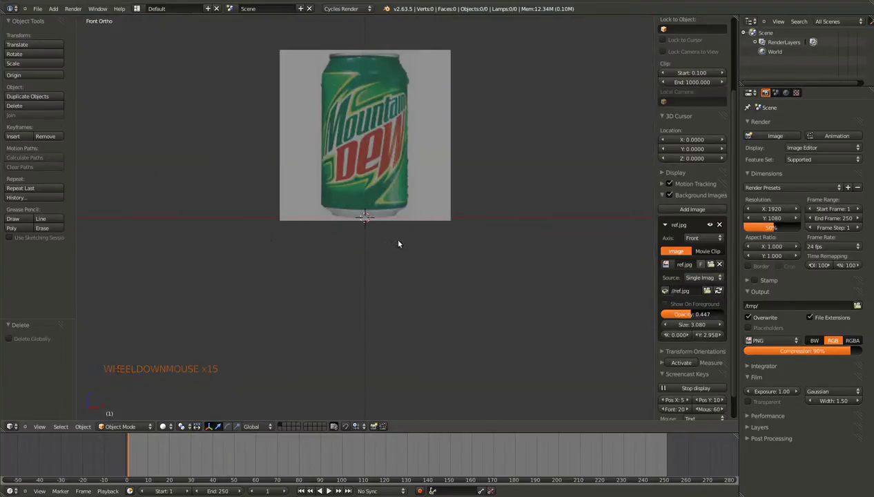
Step: Add a 32-vertex cylinder at the origin and rename it Can in the Object properties
key(shift+a)
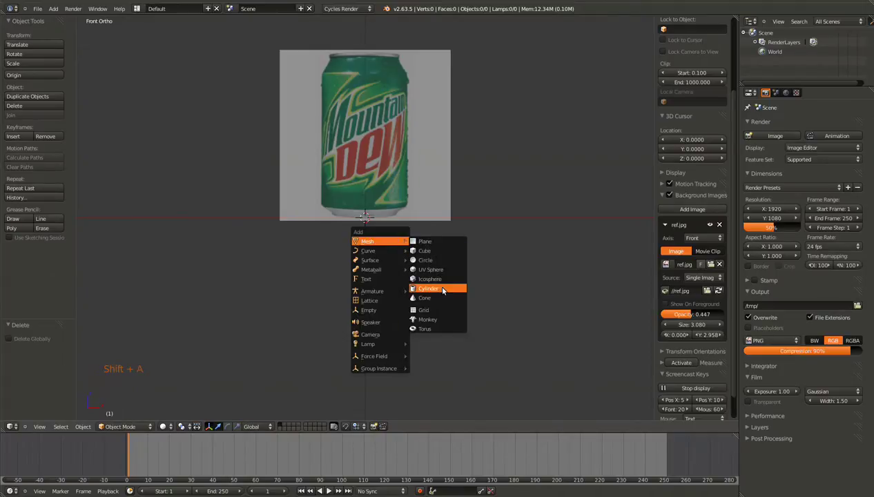
scroll(up, 3)
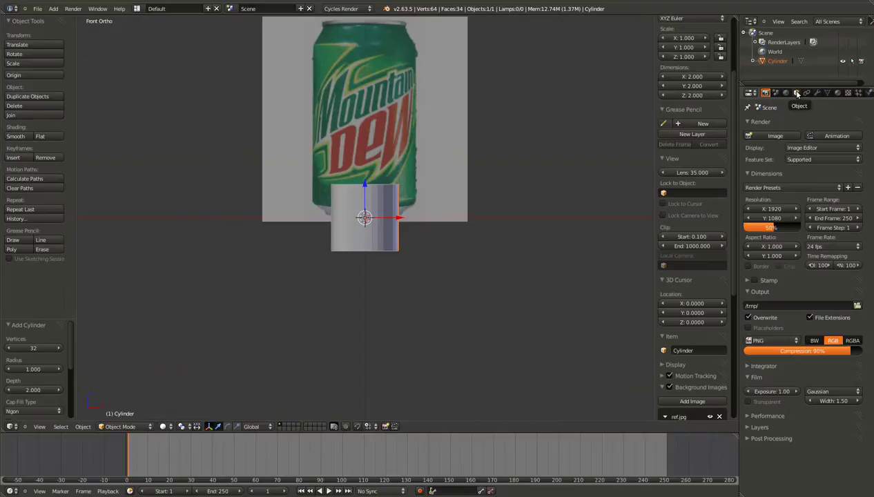
click(801, 93)
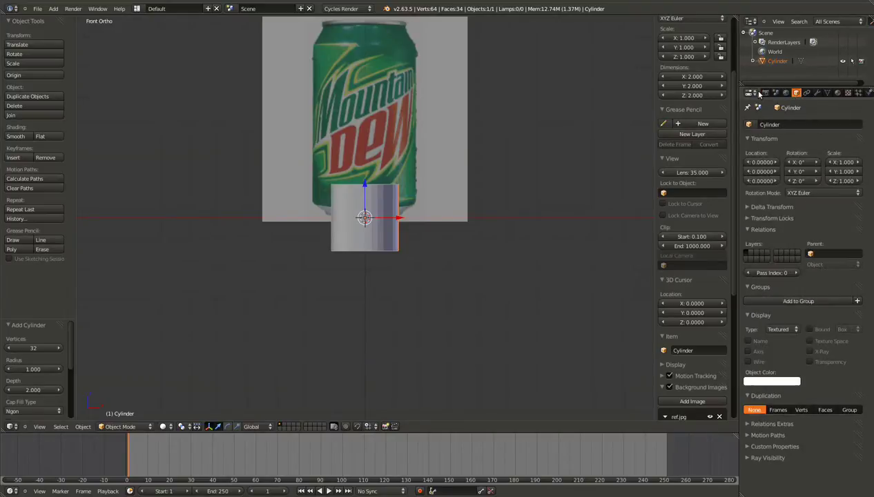
click(796, 125)
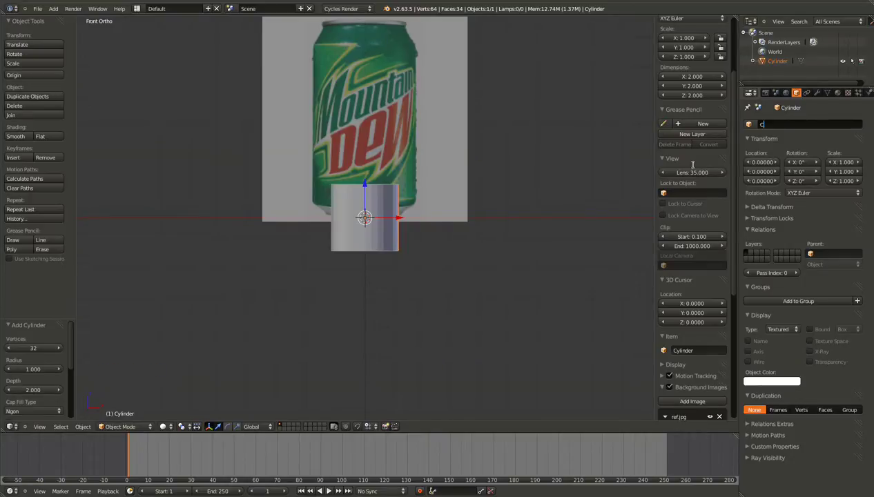
scroll(down, 3)
scroll(up, 3)
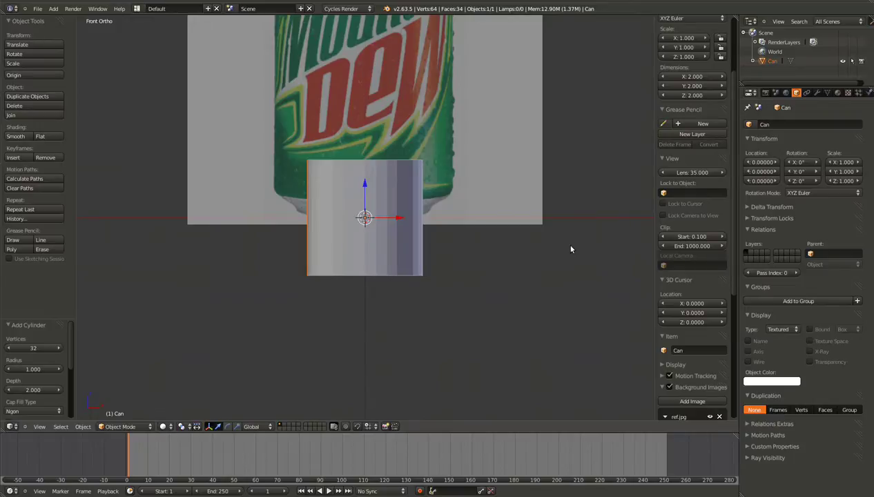
scroll(down, 3)
scroll(down, 3)
scroll(up, 3)
scroll(up, 3)
scroll(down, 3)
scroll(down, 3)
Step: Select the Can and move it up about three units over the reference can, viewing it as wireframe
key(g)
right_click(355, 268)
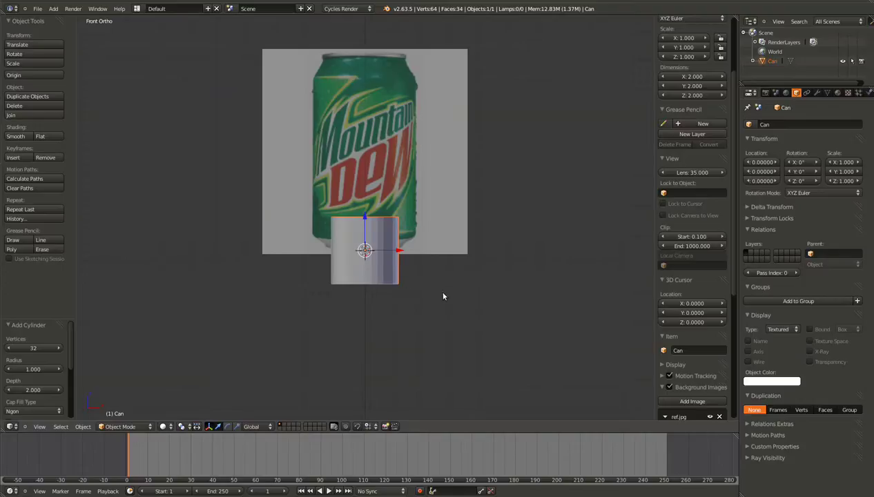
key(g)
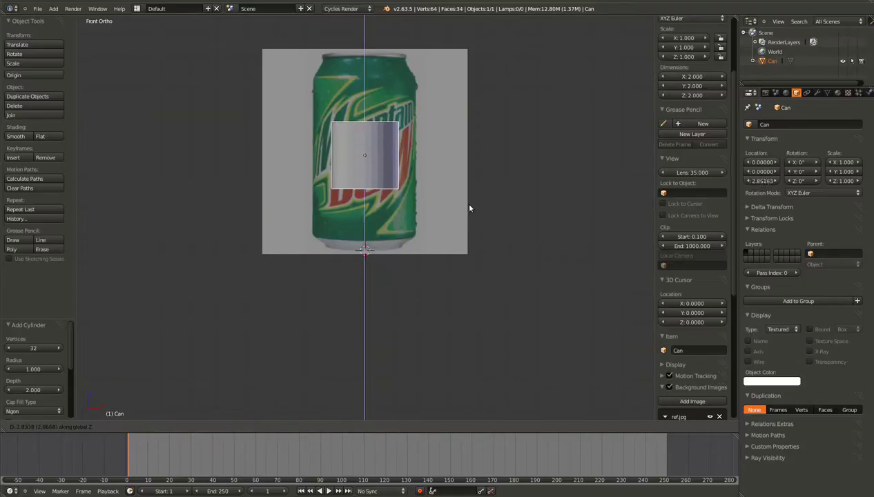
click(471, 203)
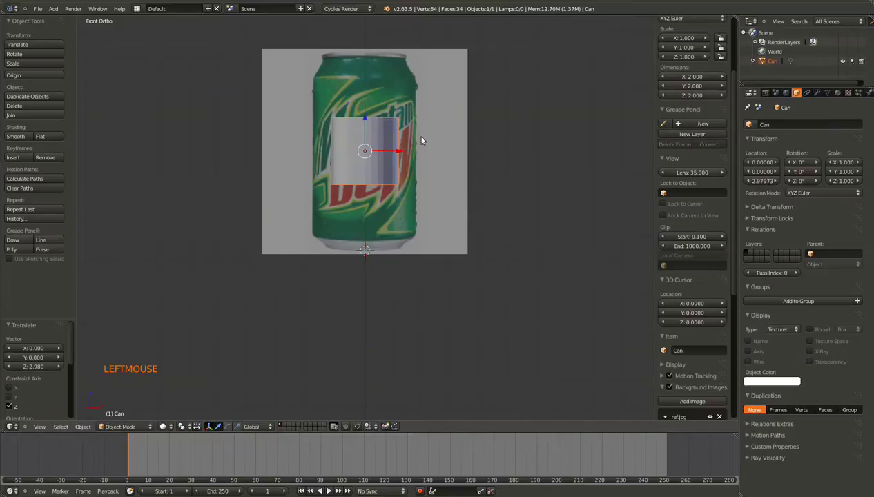
key(Tab)
key(z)
key(a)
Step: Scale the Can to about 1.51 so it matches the reference can's width
key(b)
key(Tab)
key(s)
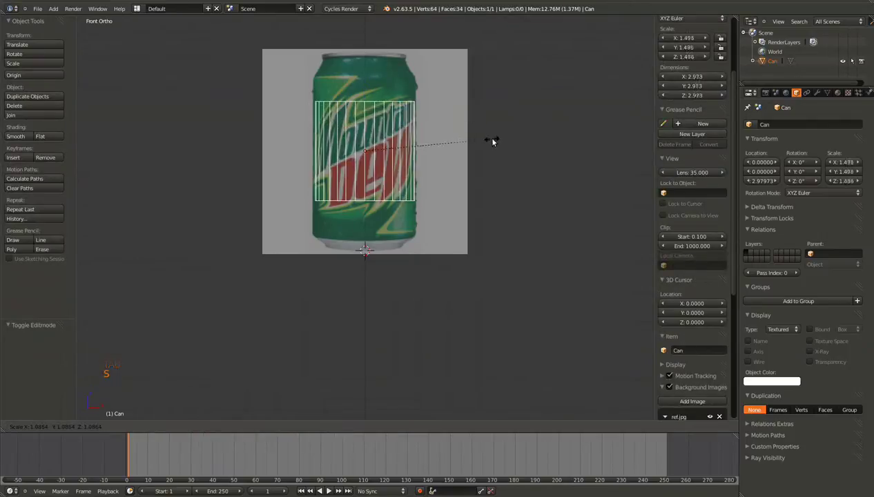
click(497, 142)
scroll(up, 3)
Step: In Edit Mode select the bottom edge loop and lower it to the reference can's base
key(Tab)
scroll(down, 3)
key(a)
key(c)
click(290, 191)
key(c)
right_click(287, 187)
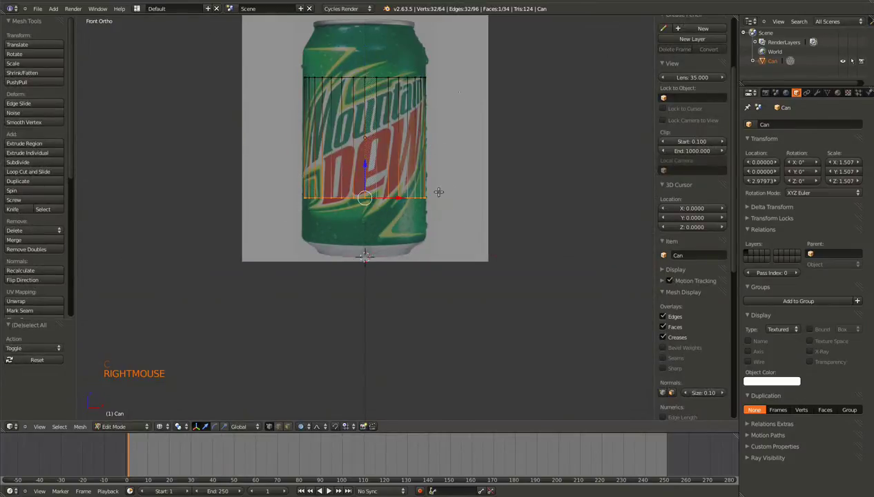
scroll(up, 3)
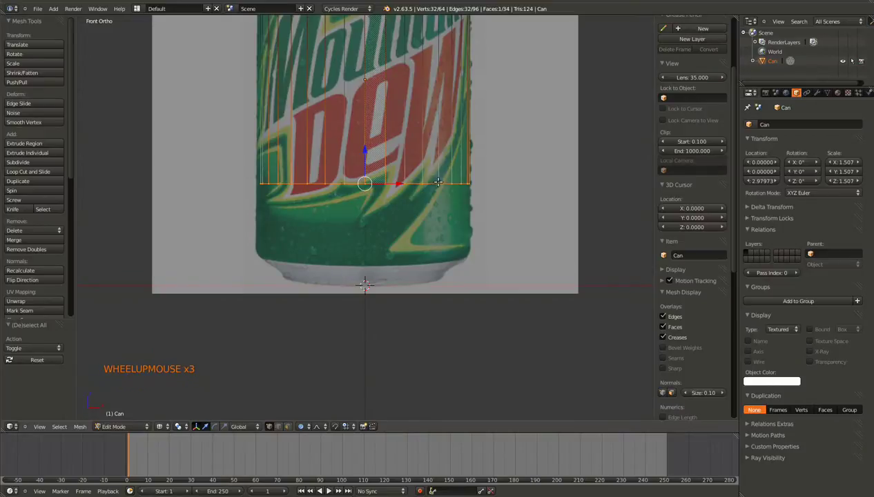
key(g)
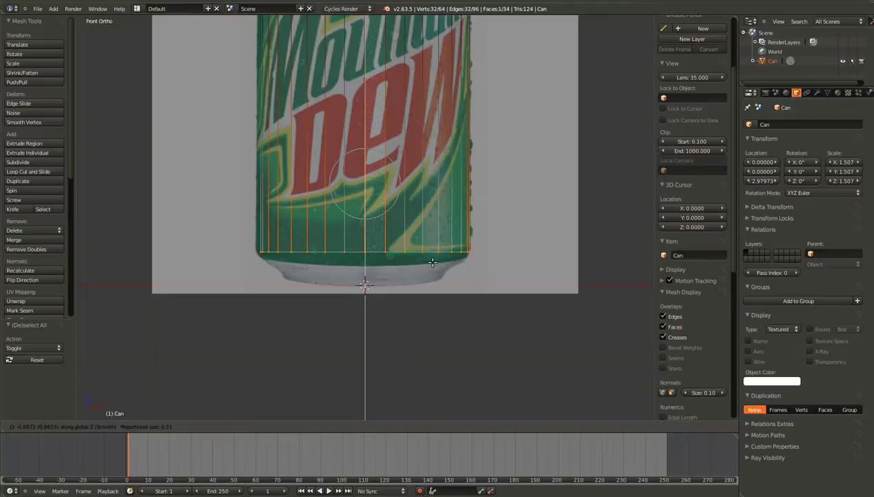
click(434, 251)
Step: Extrude a new ring downward from the bottom loop and scale it inward to follow the base curve
key(KP_Decimal)
scroll(up, 3)
scroll(down, 3)
scroll(up, 3)
scroll(down, 3)
scroll(up, 3)
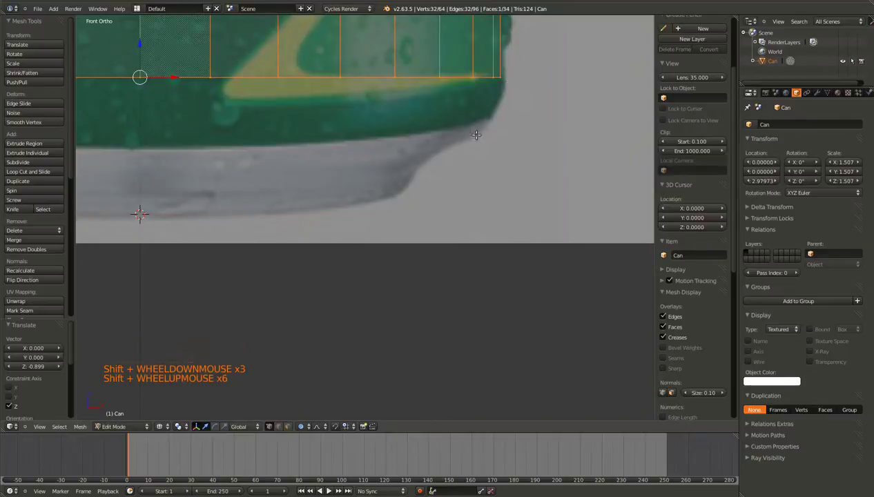
key(e)
click(490, 134)
scroll(down, 3)
key(s)
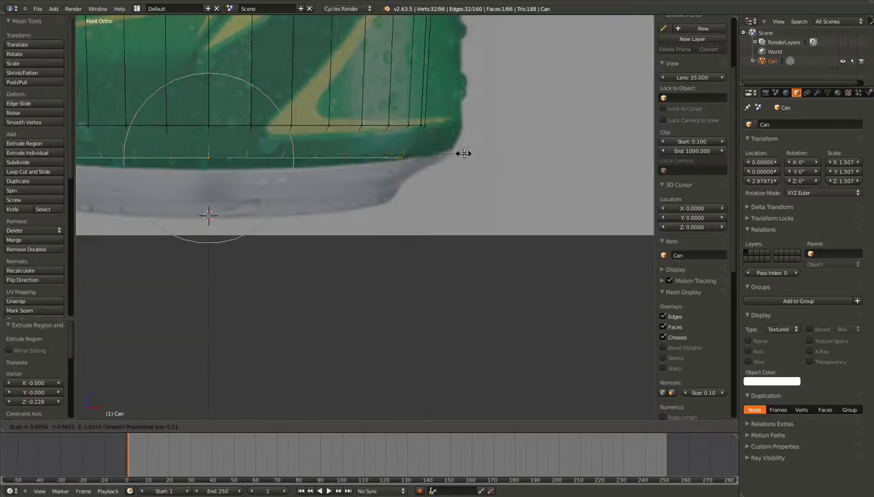
click(319, 426)
Step: Extrude another ring below and taper it inward toward the can's bottom
key(Escape)
key(o)
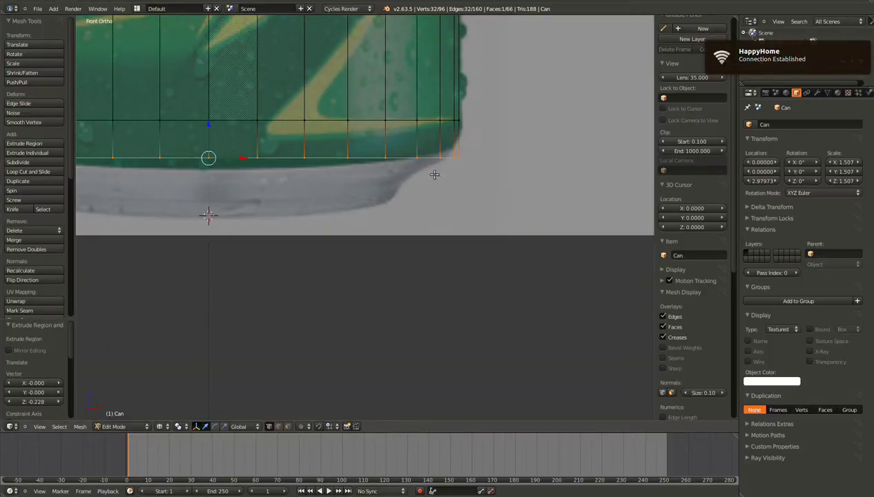
scroll(down, 3)
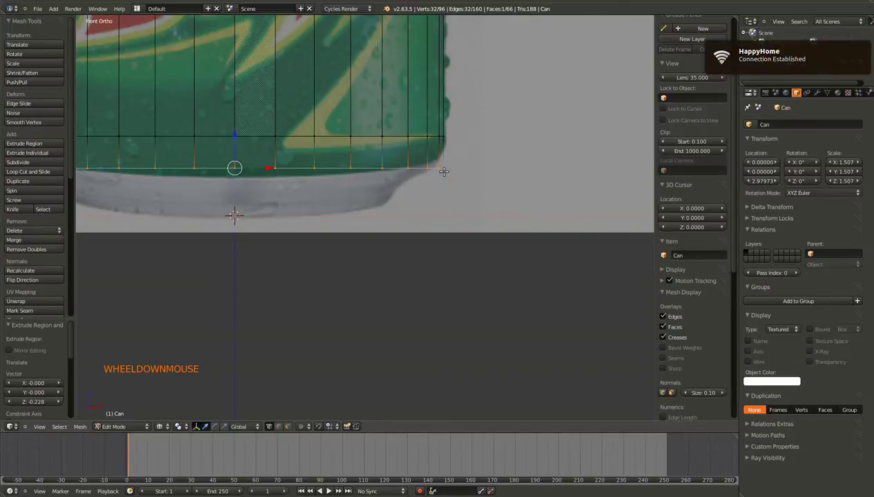
scroll(up, 3)
key(s)
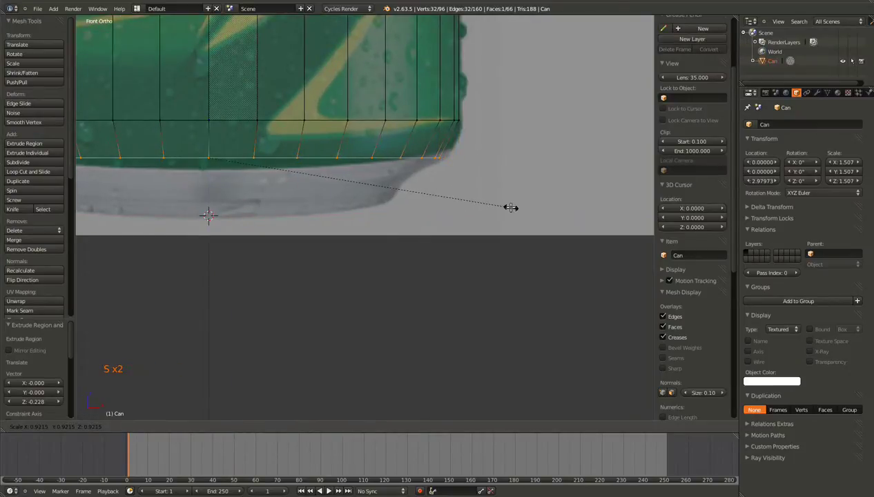
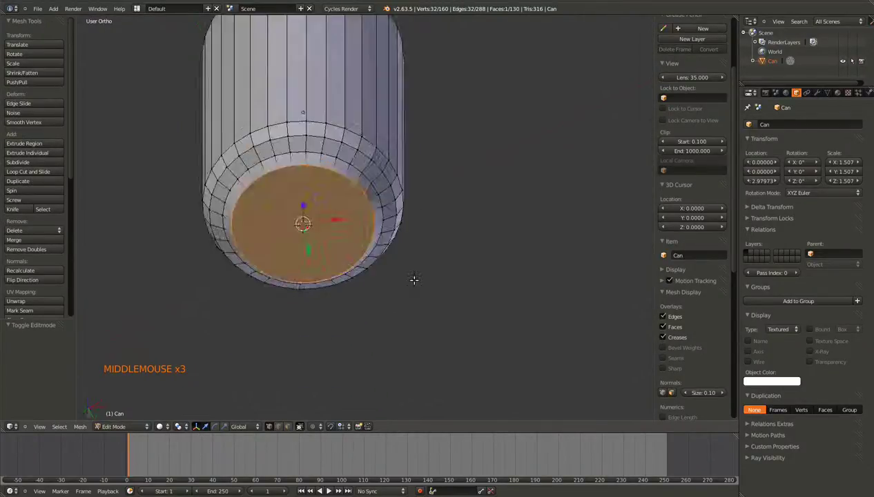
Step: Extrude and shrink the bottom face, checking it from underneath
scroll(up, 3)
key(e)
key(s)
click(397, 244)
middle_click(361, 224)
scroll(up, 3)
middle_click(364, 236)
scroll(down, 3)
Step: Push the shrunken face up into the can as a recessed base and leave Edit Mode
key(e)
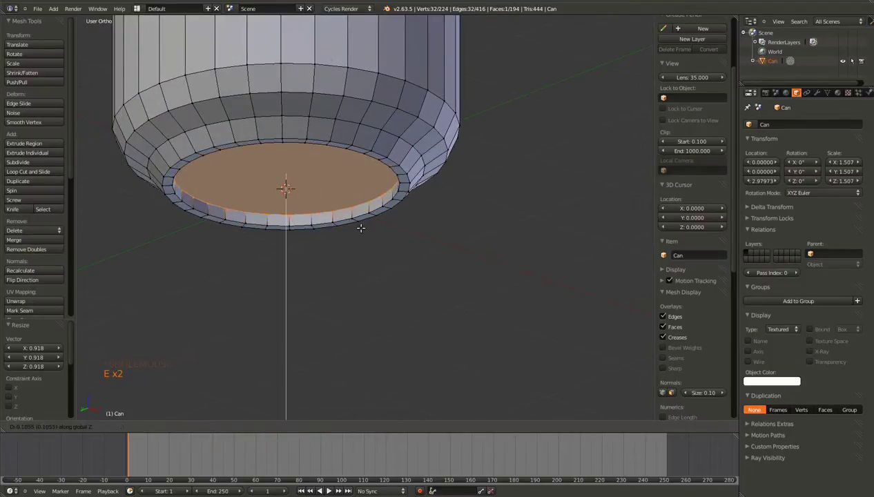
click(363, 223)
key(Tab)
middle_click(311, 218)
scroll(down, 3)
middle_click(366, 201)
scroll(down, 3)
key(KP_1)
scroll(up, 3)
middle_click(325, 196)
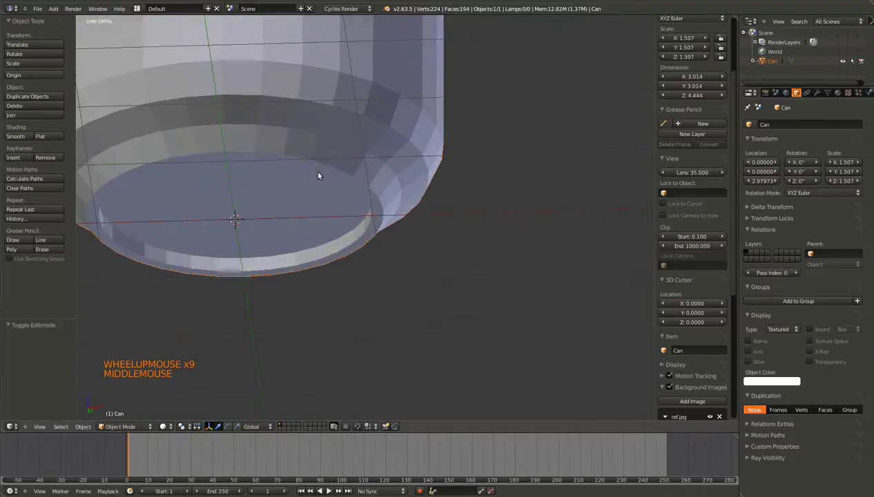
click(21, 137)
middle_click(290, 215)
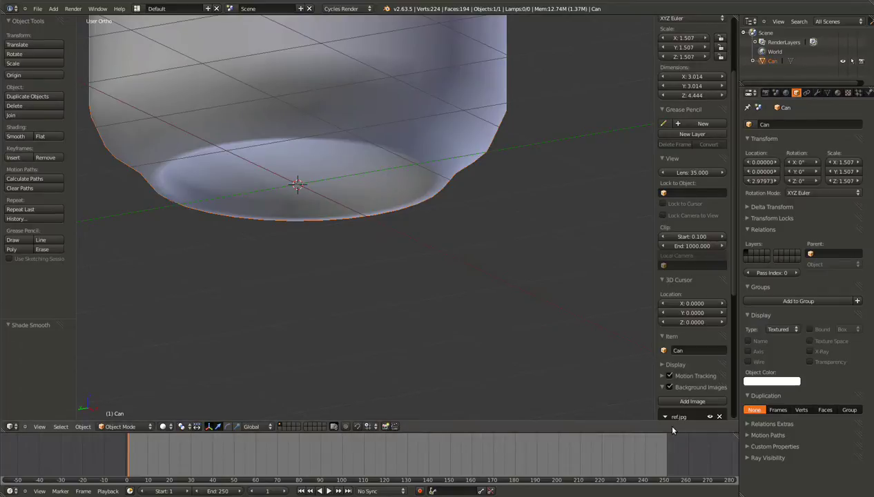
scroll(up, 3)
scroll(up, 3)
key(n)
key(n)
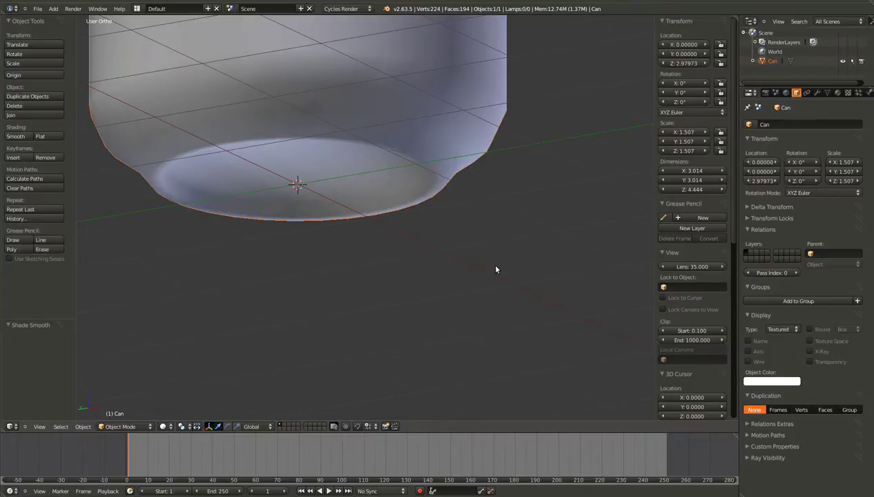
key(n)
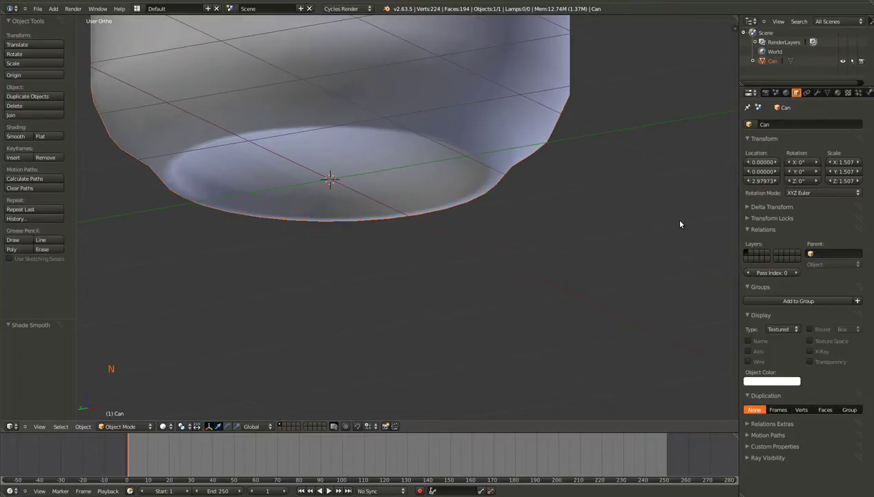
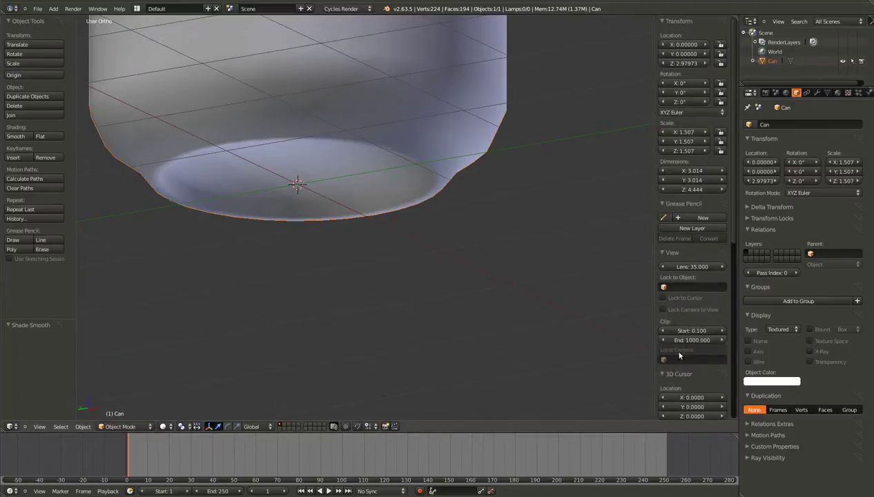
scroll(down, 3)
key(n)
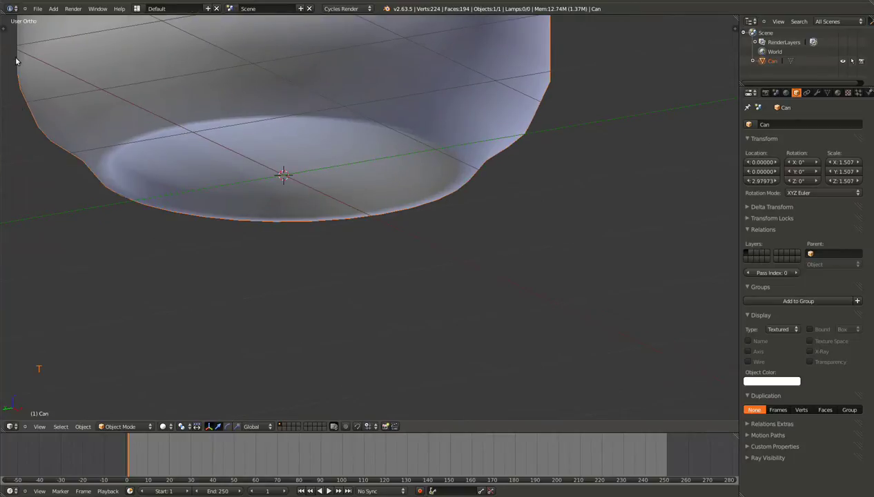
key(t)
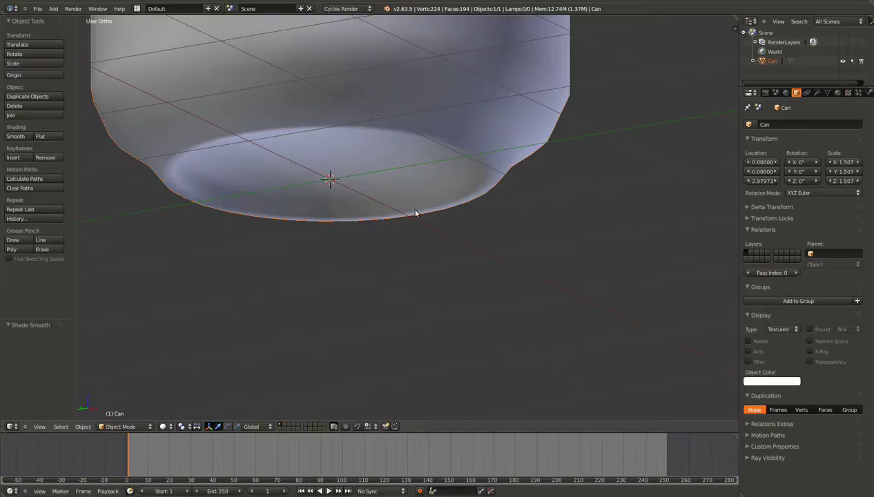
scroll(down, 3)
Step: Add an Edge Split modifier to the Can from the Modifiers properties and inspect the shading
middle_click(409, 170)
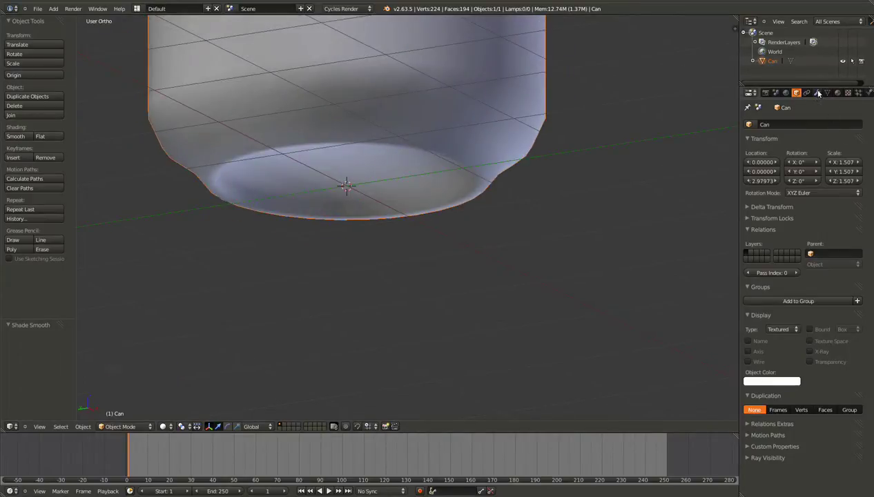
click(821, 92)
click(801, 126)
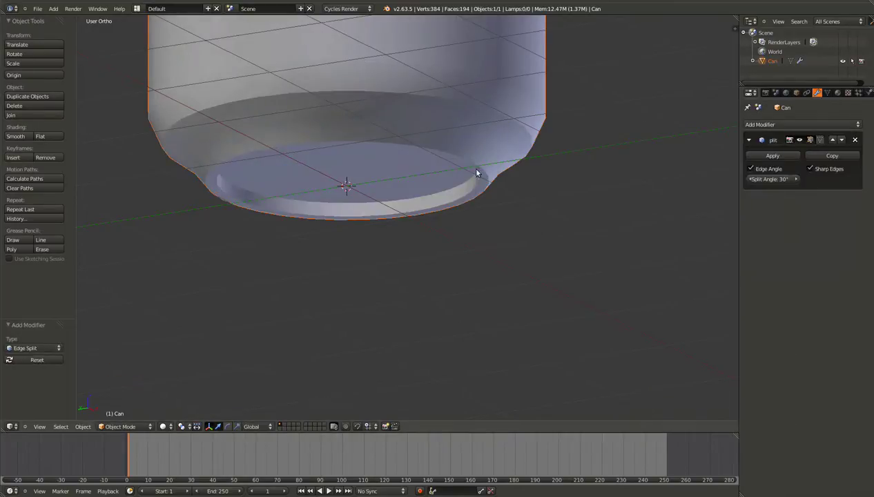
middle_click(339, 128)
scroll(down, 3)
middle_click(474, 183)
scroll(up, 3)
middle_click(447, 245)
scroll(up, 3)
middle_click(452, 183)
scroll(up, 3)
middle_click(508, 97)
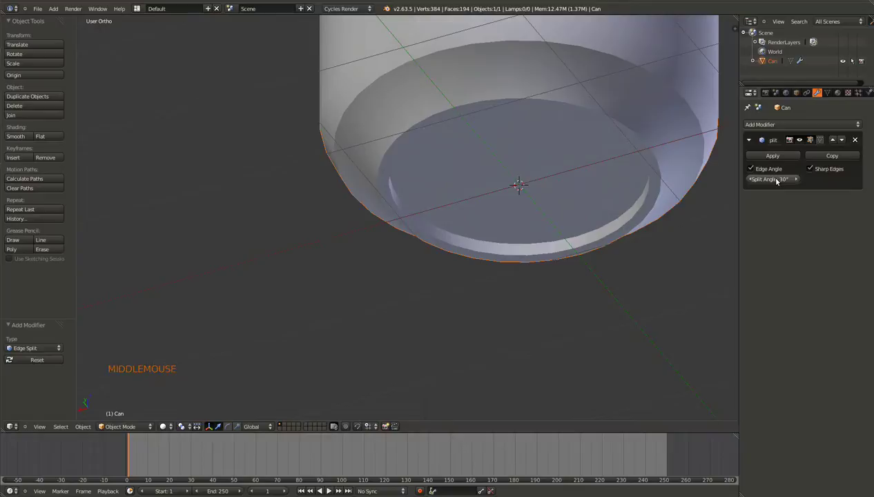
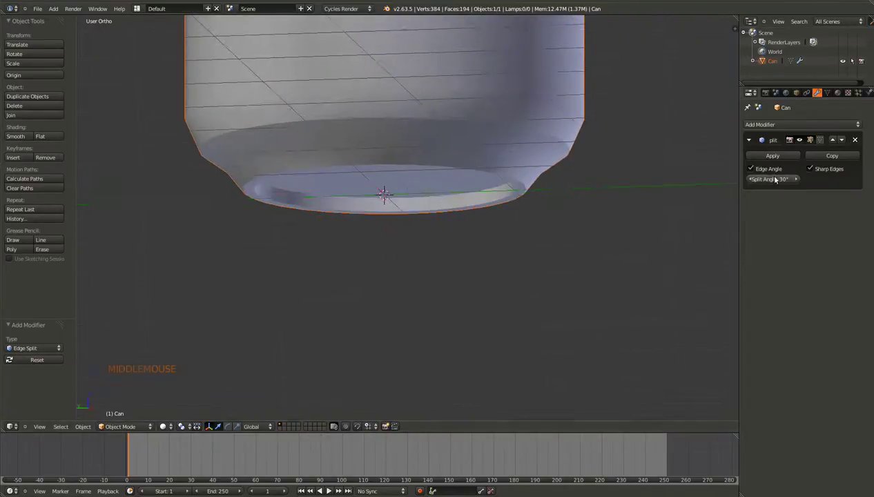
scroll(up, 3)
middle_click(457, 217)
scroll(down, 3)
scroll(up, 3)
middle_click(507, 118)
scroll(down, 3)
middle_click(531, 218)
middle_click(529, 174)
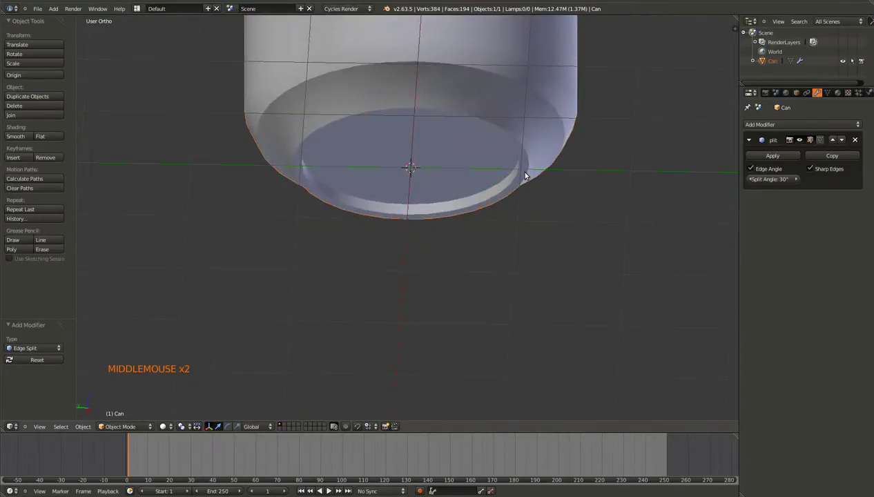
scroll(up, 3)
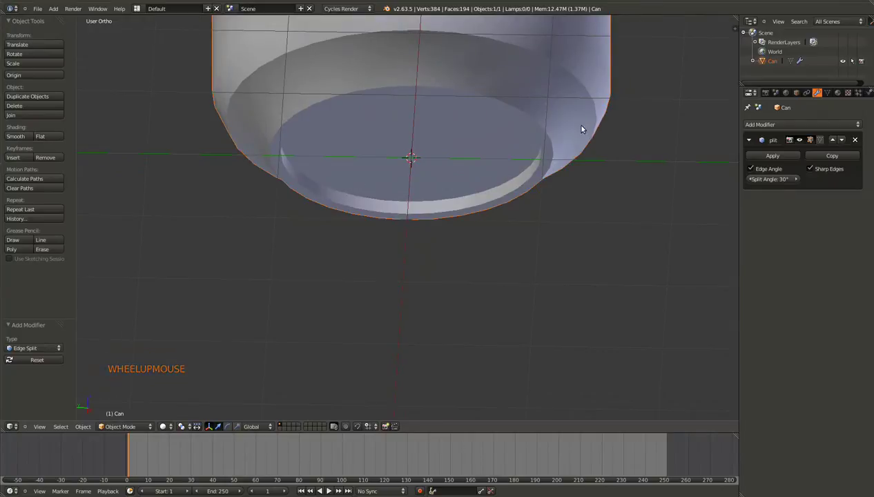
Step: Adjust the Edge Split angle to 33° while checking the can's top and bottom shading
click(778, 181)
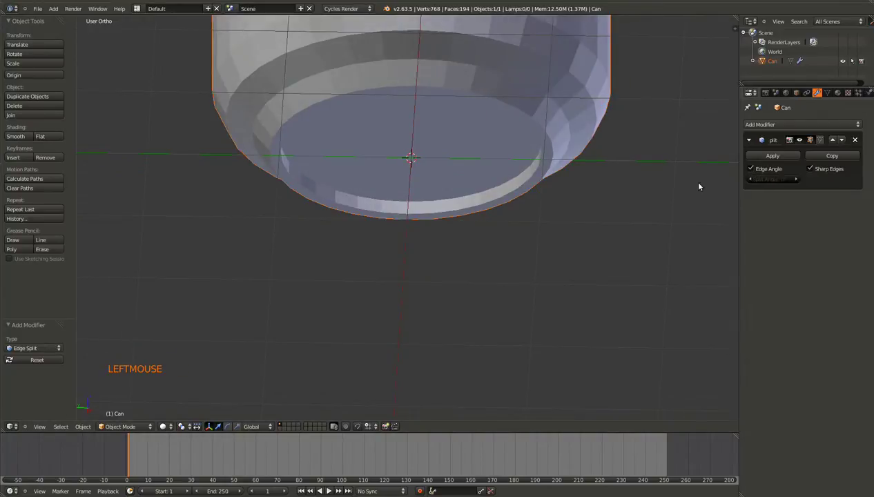
middle_click(554, 103)
scroll(down, 3)
middle_click(515, 127)
middle_click(540, 152)
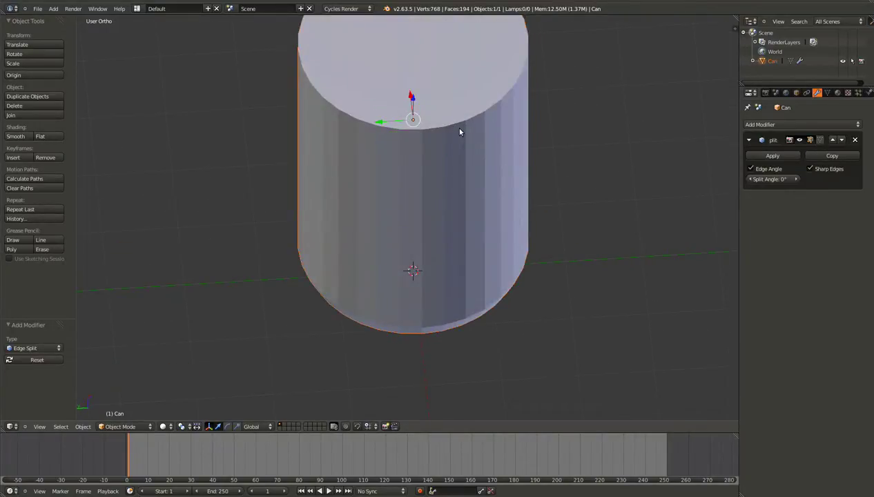
middle_click(424, 230)
middle_click(505, 186)
middle_click(469, 176)
scroll(up, 3)
middle_click(473, 183)
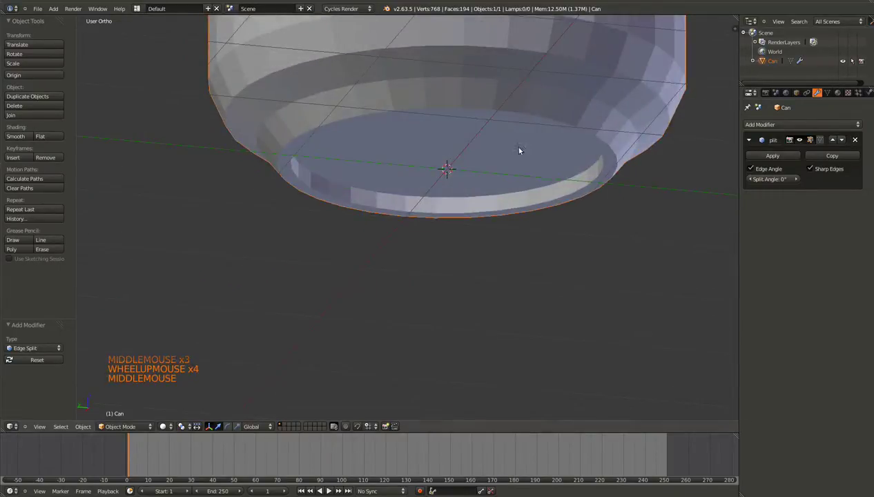
scroll(down, 3)
middle_click(522, 157)
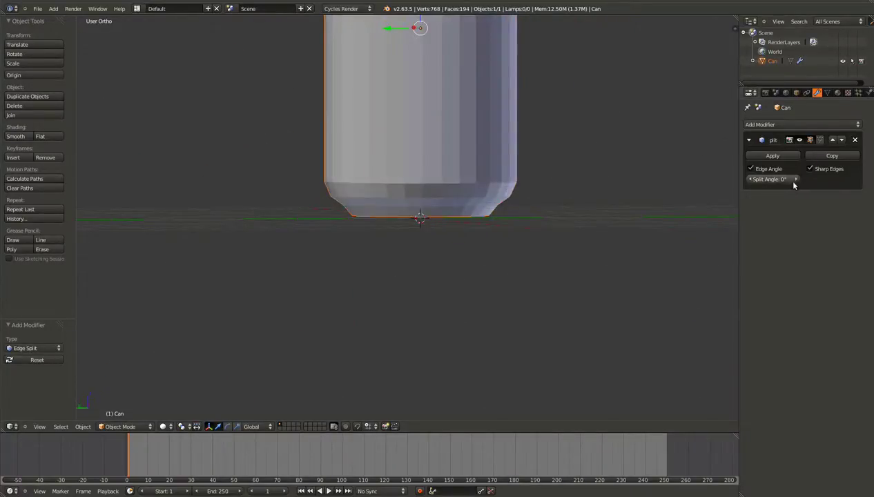
click(777, 176)
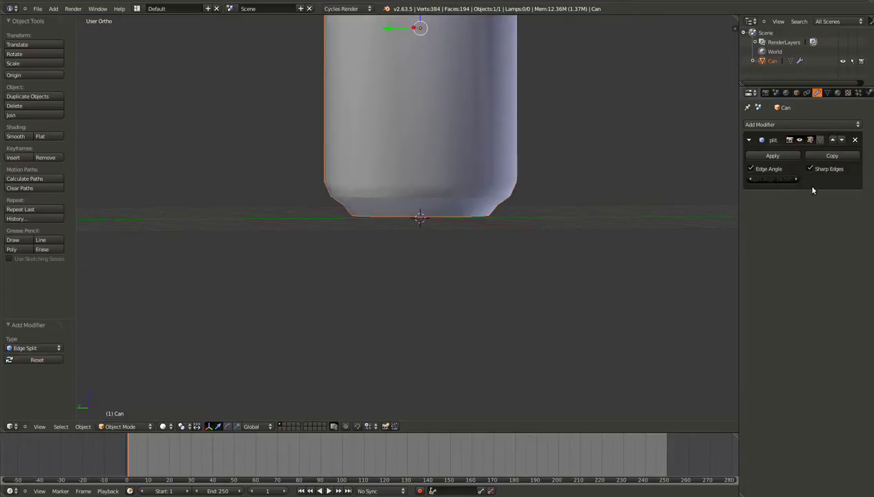
middle_click(435, 178)
scroll(up, 3)
middle_click(481, 164)
scroll(down, 3)
Step: Enter Edit Mode in front orthographic wireframe view over the reference photo
key(KP_1)
scroll(up, 3)
scroll(down, 3)
scroll(up, 3)
key(x)
key(Tab)
key(z)
scroll(down, 3)
scroll(up, 3)
scroll(down, 3)
scroll(down, 3)
Step: Select the Can's top edge loop
right_click(366, 132)
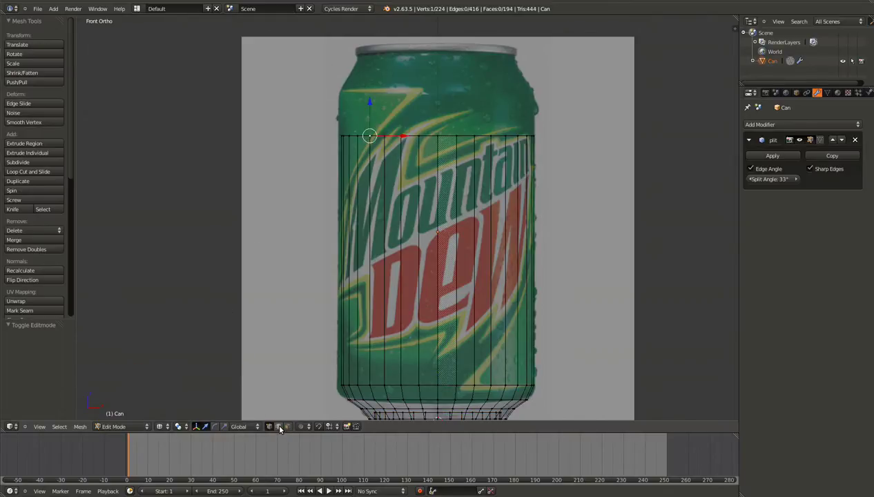
click(283, 427)
click(292, 429)
click(270, 428)
double_click(281, 429)
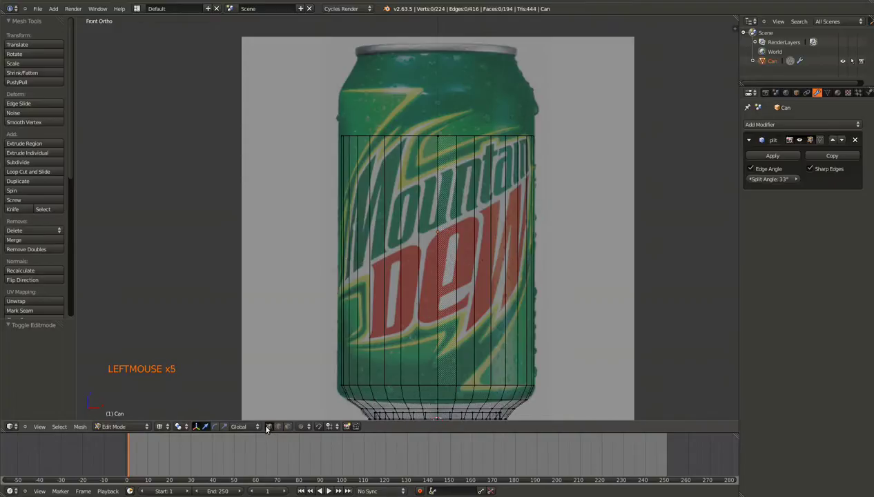
click(113, 426)
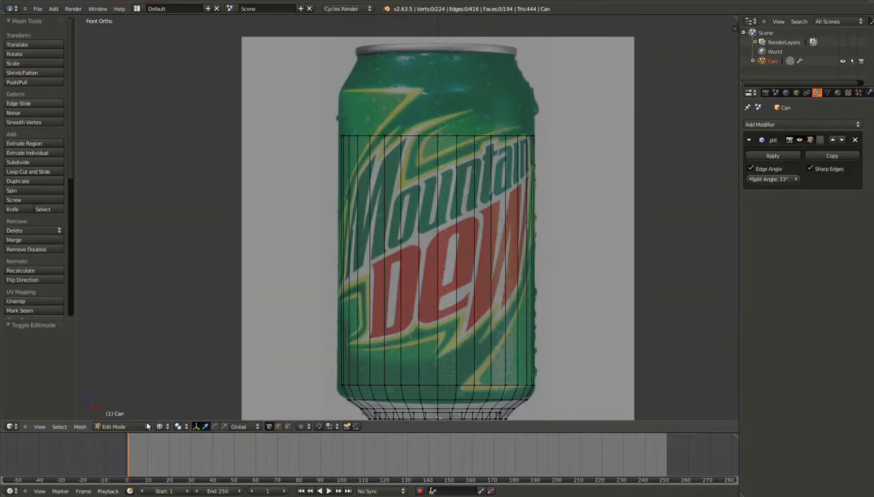
scroll(down, 3)
scroll(up, 3)
key(a)
key(a)
key(b)
key(g)
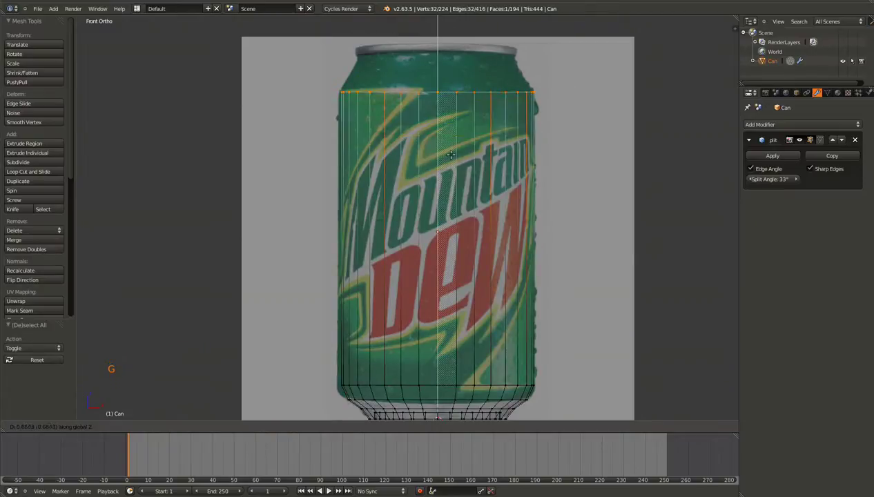
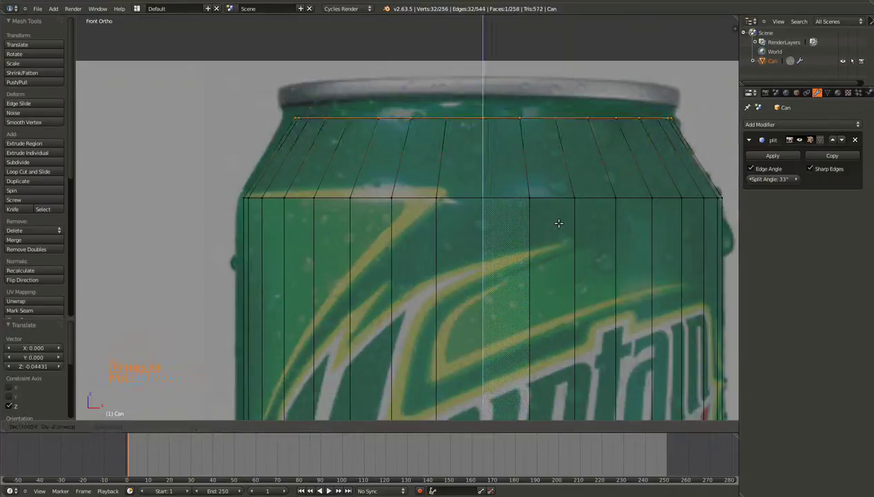
Step: Extrude rings upward from the top loop and flare the last one outward into the rim lip
key(e)
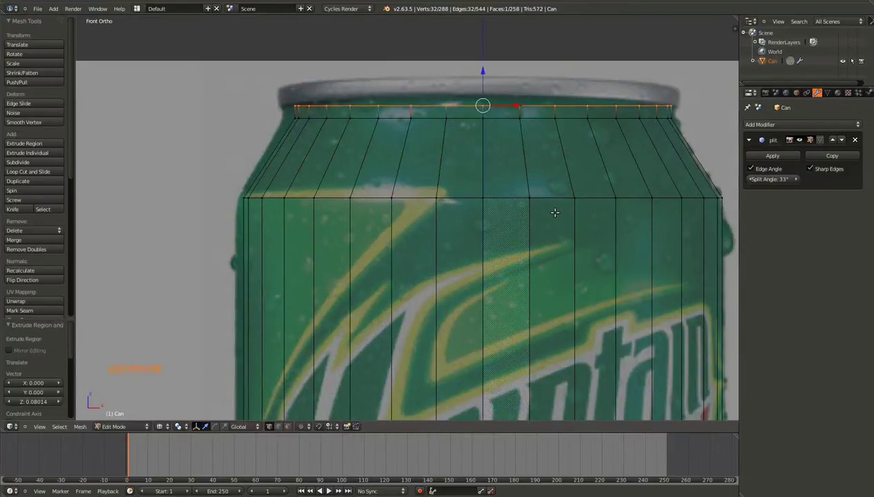
click(562, 204)
key(e)
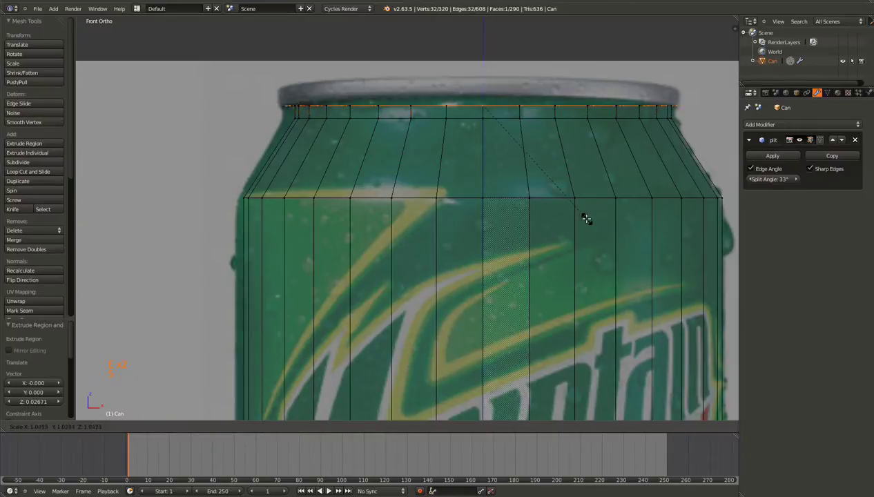
key(e)
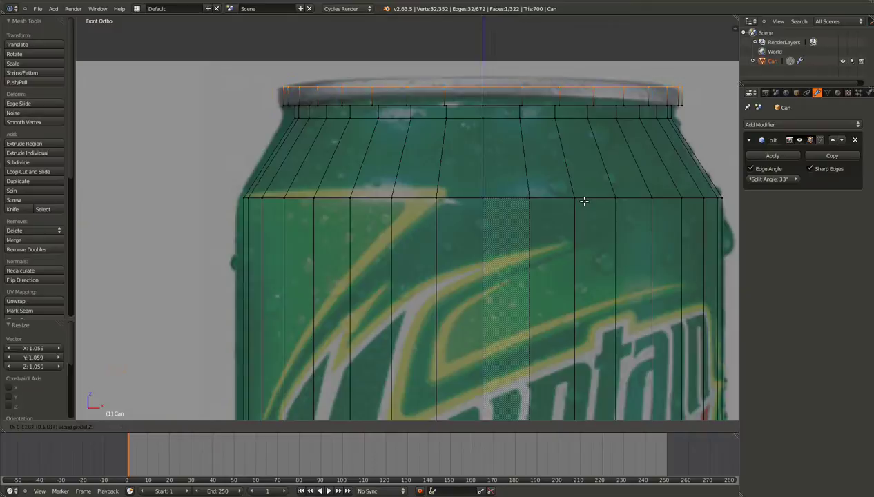
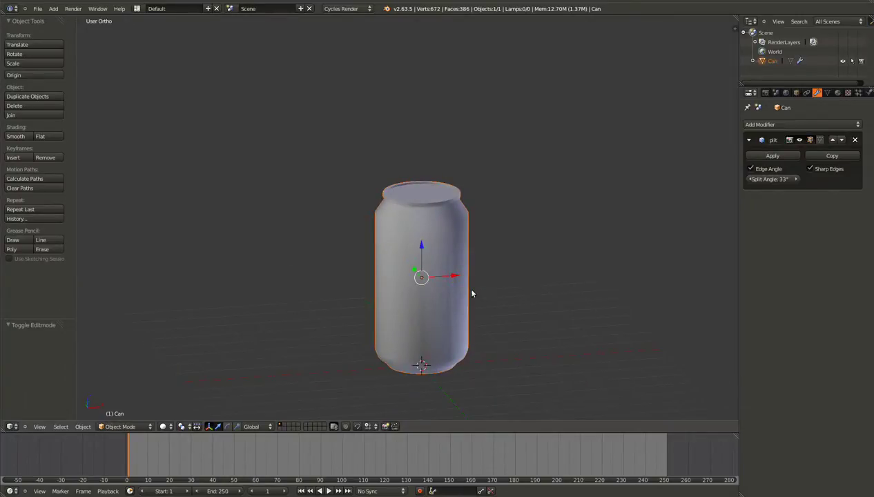
Step: View the finished smooth-shaded can front-on against the reference photo
key(KP_1)
scroll(down, 3)
scroll(down, 3)
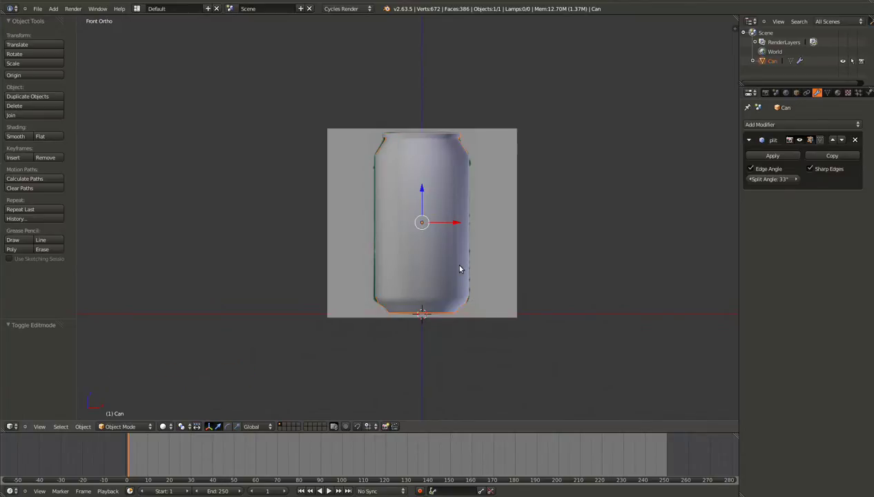